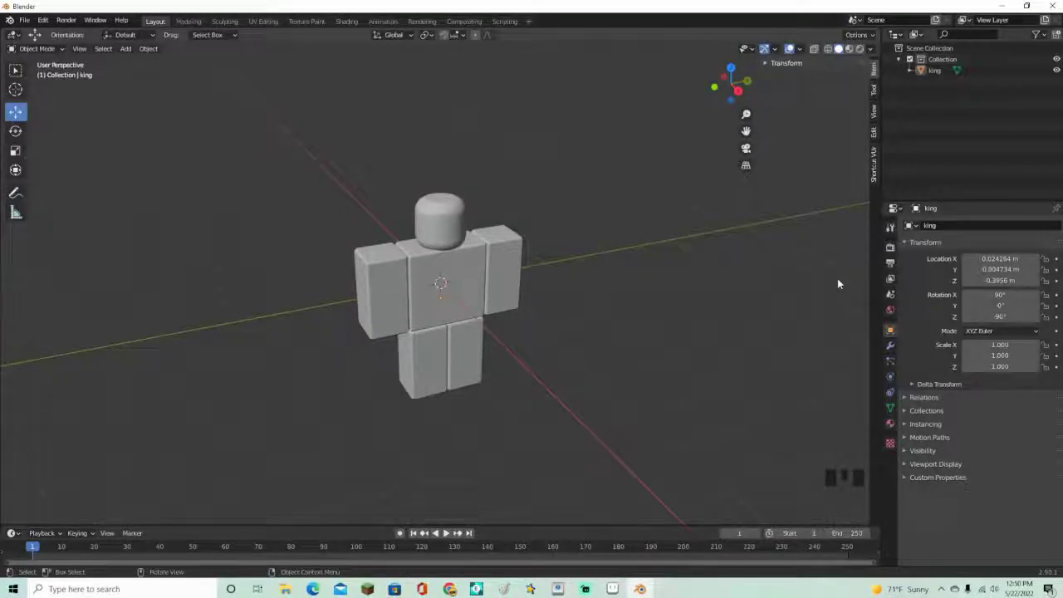
Orbit and zoom around the blocky king character to frame it
{"action": "left_click_drag", "start_coordinate": [603, 265], "coordinate": [534, 279]}
{"action": "scroll", "scroll_direction": "up", "scroll_amount": 3}
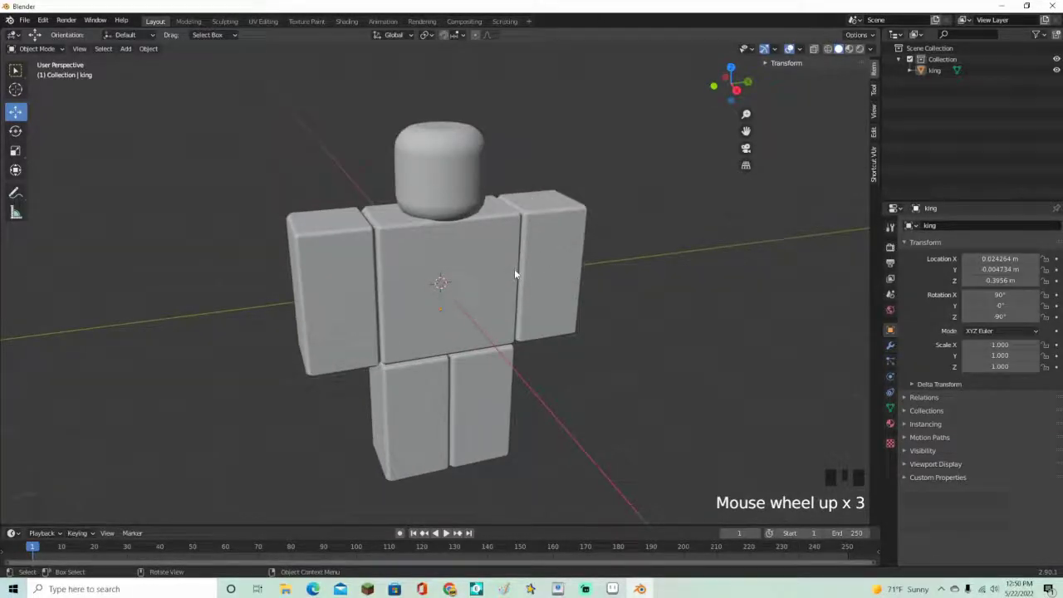
{"action": "left_click_drag", "start_coordinate": [570, 255], "coordinate": [556, 220]}
{"action": "scroll", "scroll_direction": "down", "scroll_amount": 3}
{"action": "left_click_drag", "start_coordinate": [531, 284], "coordinate": [467, 265]}
{"action": "left_click", "coordinate": [467, 265]}
{"action": "left_click_drag", "start_coordinate": [524, 290], "coordinate": [524, 216]}
{"action": "scroll", "scroll_direction": "up", "scroll_amount": 3}
{"action": "left_click_drag", "start_coordinate": [521, 216], "coordinate": [642, 185]}
{"action": "left_click", "coordinate": [643, 185]}
Move the king character about -11 m along X, away from the origin
{"action": "left_click", "coordinate": [634, 260]}
{"action": "left_click", "coordinate": [487, 269]}
{"action": "left_click_drag", "start_coordinate": [585, 324], "coordinate": [615, 327]}
{"action": "scroll", "scroll_direction": "down", "scroll_amount": 3}
{"action": "left_click", "coordinate": [487, 306]}
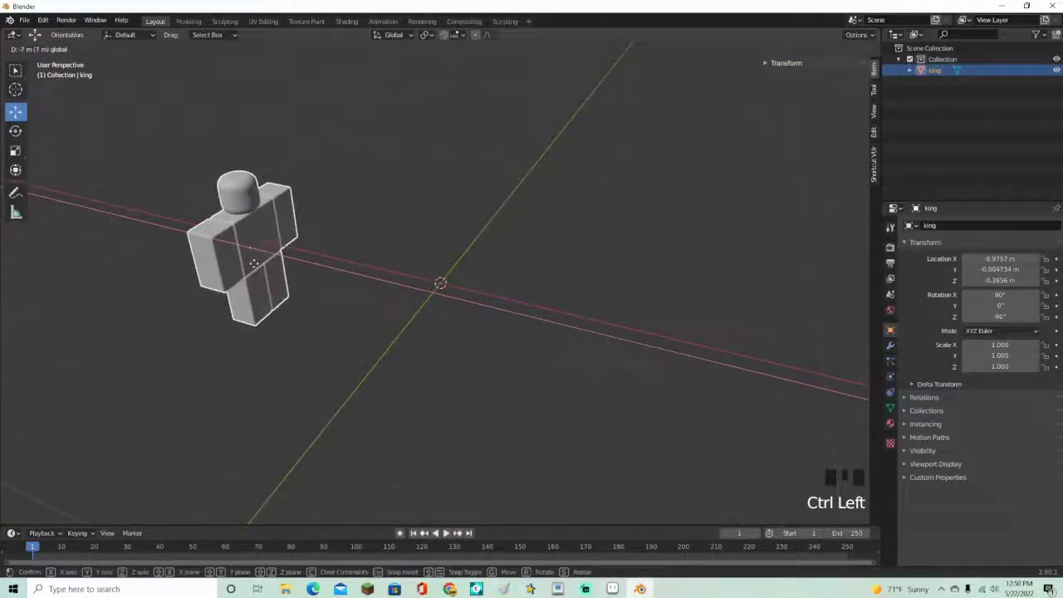
{"action": "left_click", "coordinate": [526, 258]}
{"action": "left_click_drag", "start_coordinate": [634, 269], "coordinate": [584, 251]}
Add a torus at the origin and reduce its major segments to six sides
{"action": "key", "text": "shift+a"}
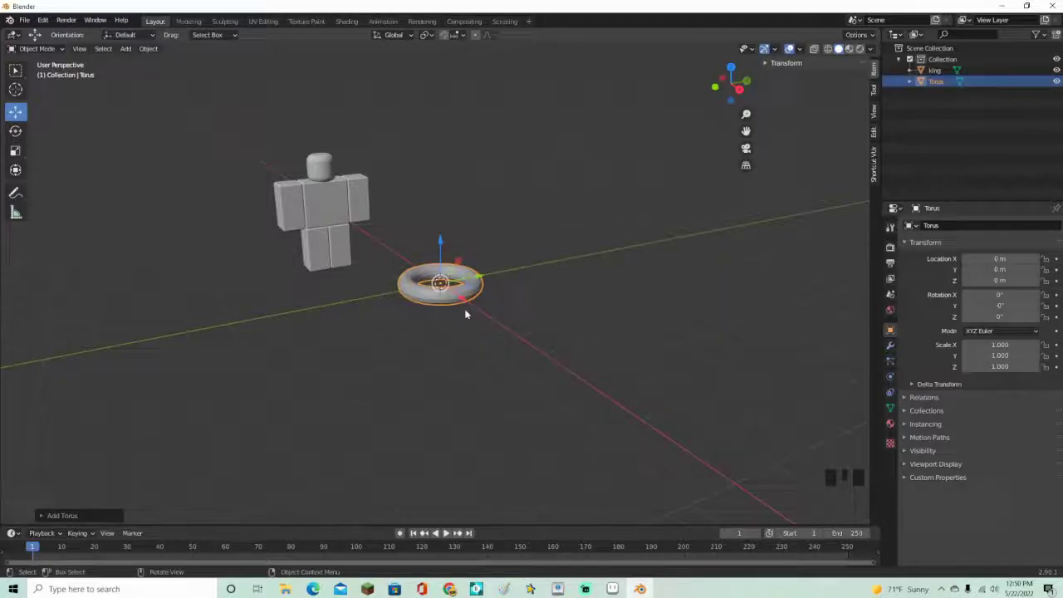
{"action": "scroll", "scroll_direction": "up", "scroll_amount": 3}
{"action": "left_click_drag", "start_coordinate": [433, 299], "coordinate": [93, 517]}
{"action": "left_click_drag", "start_coordinate": [93, 516], "coordinate": [94, 429]}
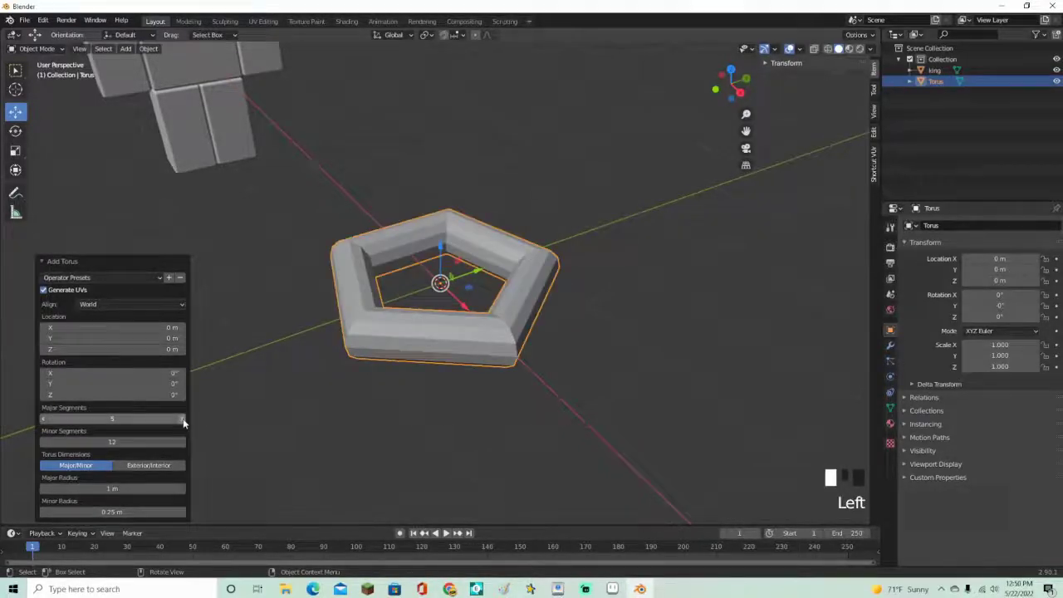
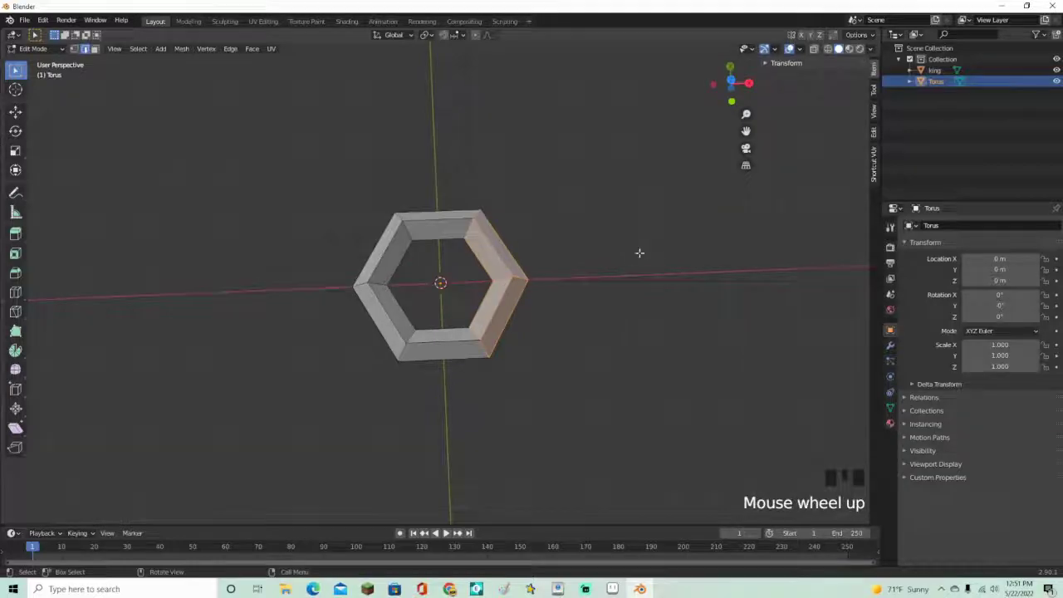
Move the king back near the origin and take the hexagonal ring into mesh editing
{"action": "left_click", "coordinate": [83, 52]}
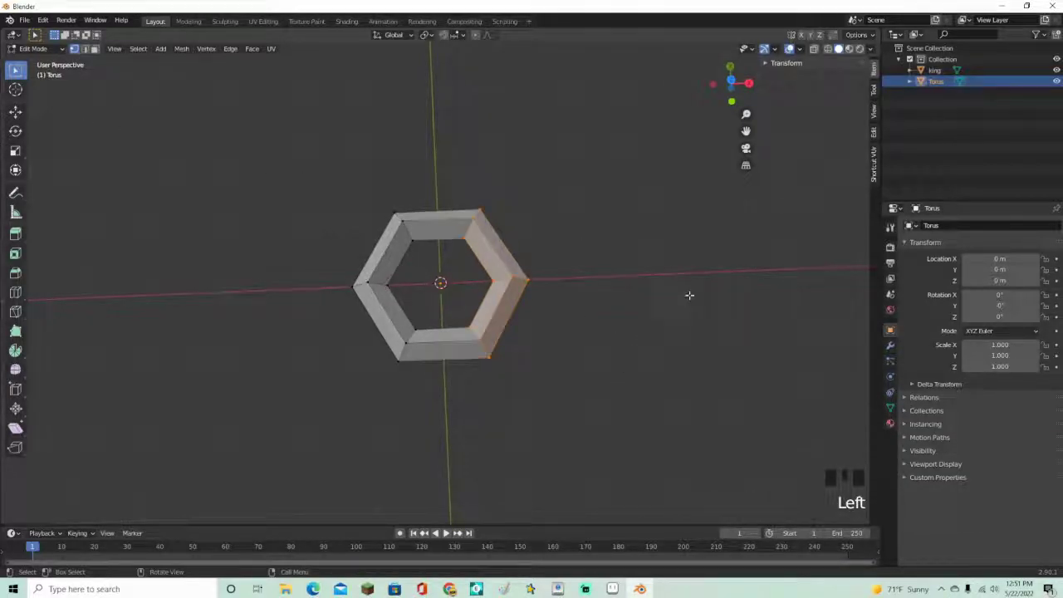
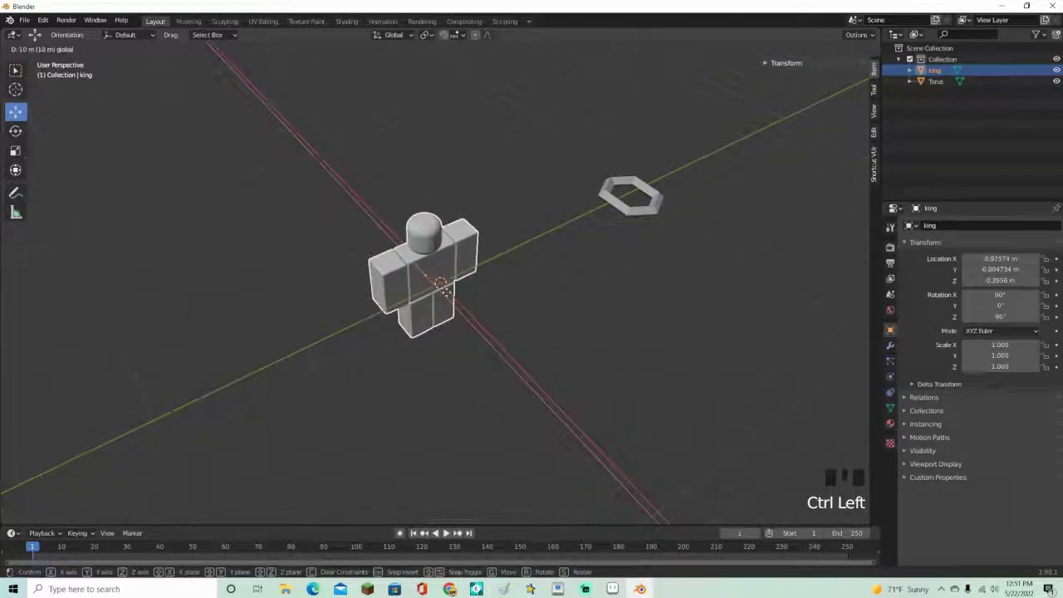
{"action": "left_click", "coordinate": [547, 265]}
{"action": "left_click", "coordinate": [633, 209]}
{"action": "key", "text": "Tab"}
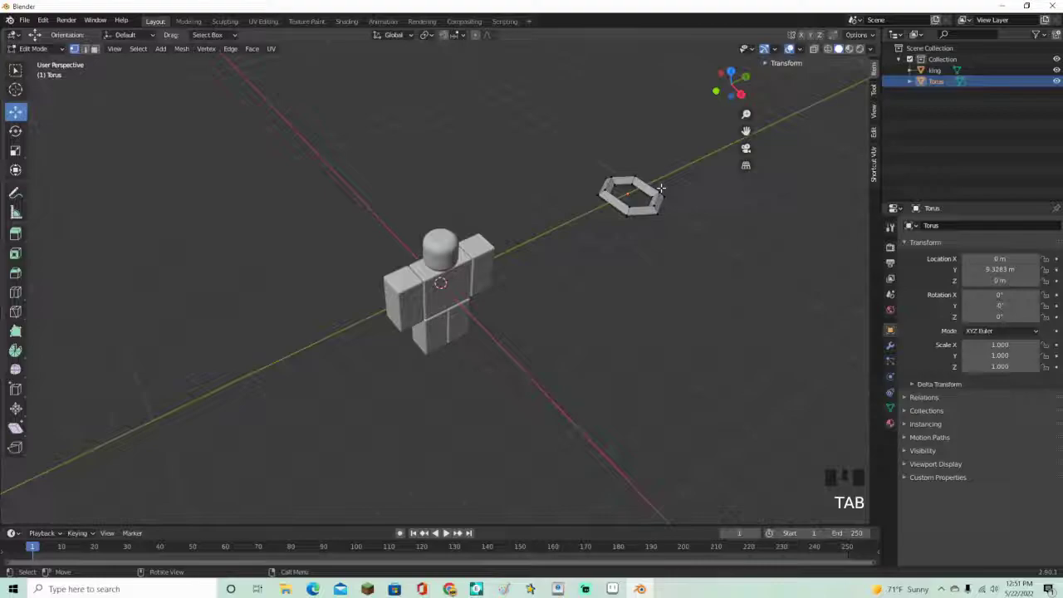
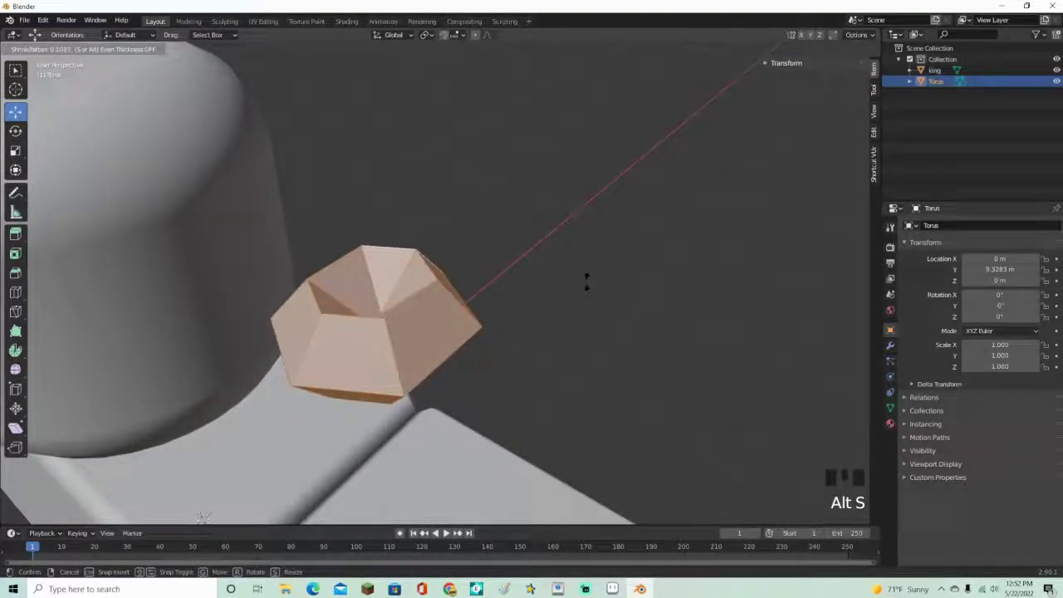
Thin the hexagonal ring's band with Shrink/Fatten so it rests on the shoulder
{"action": "key", "text": "ctrl+z"}
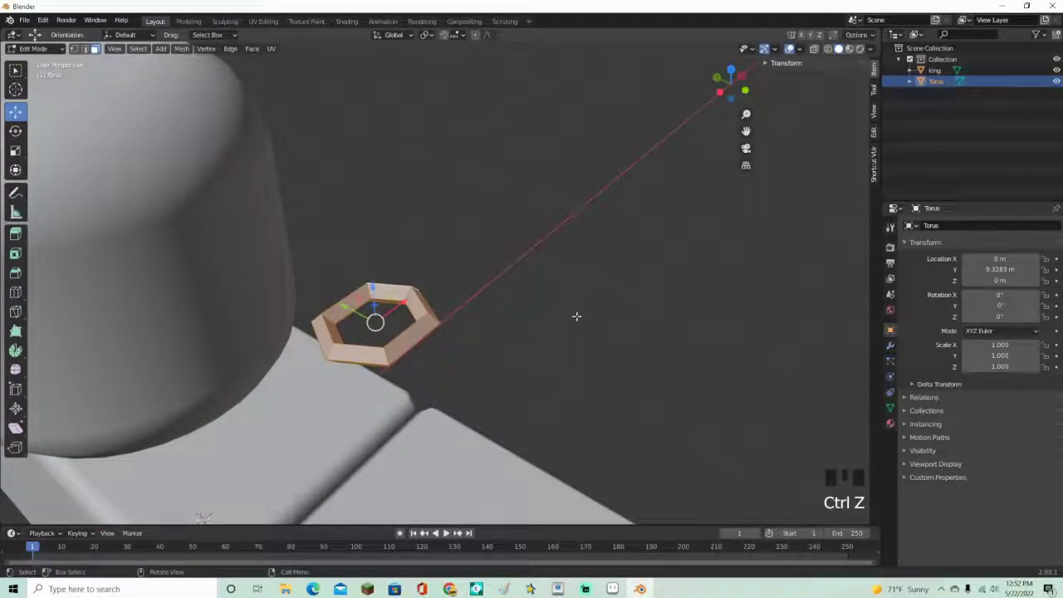
{"action": "key", "text": "alt+s"}
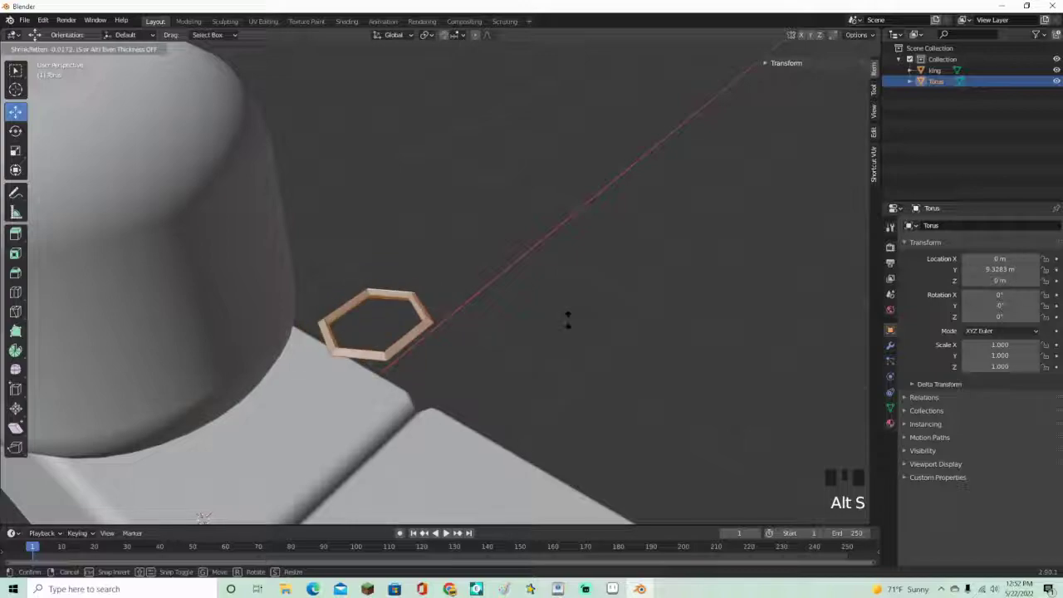
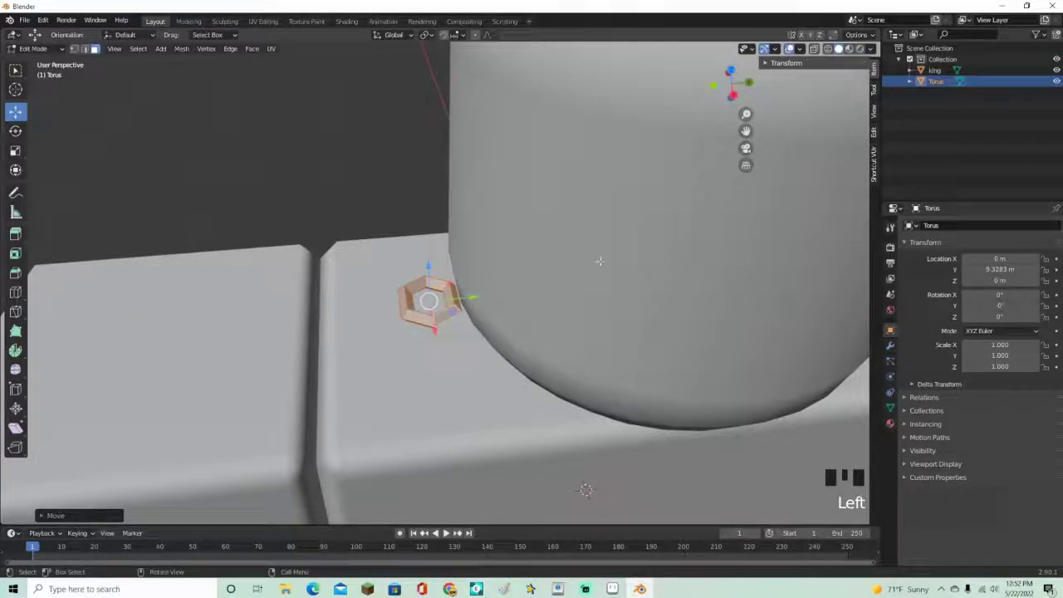
Duplicate the hexagonal link and rotate the copy 90° about X to interlock it
{"action": "key", "text": "shift+d"}
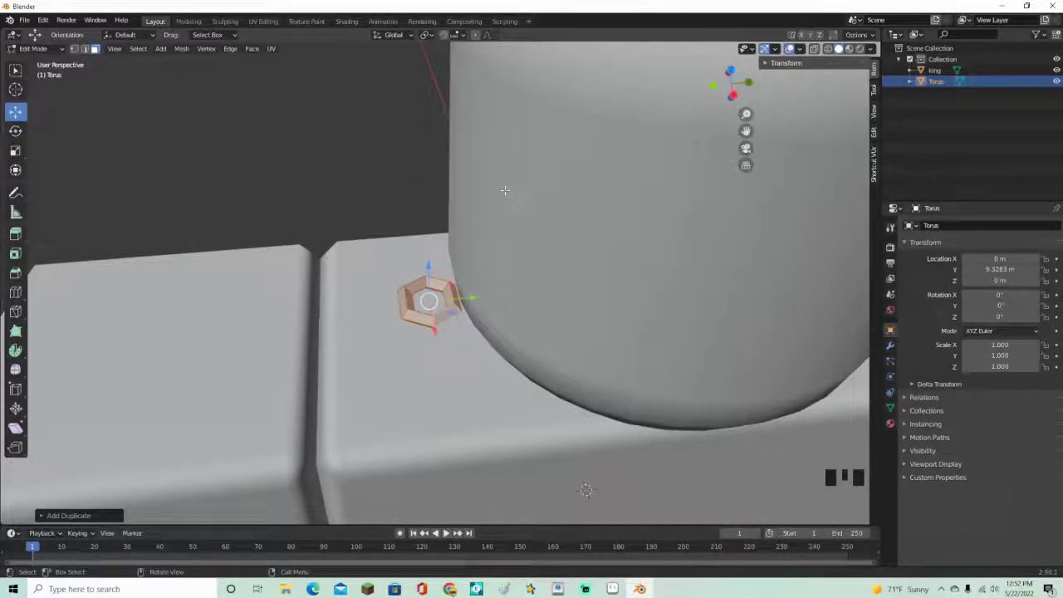
{"action": "key", "text": "r"}
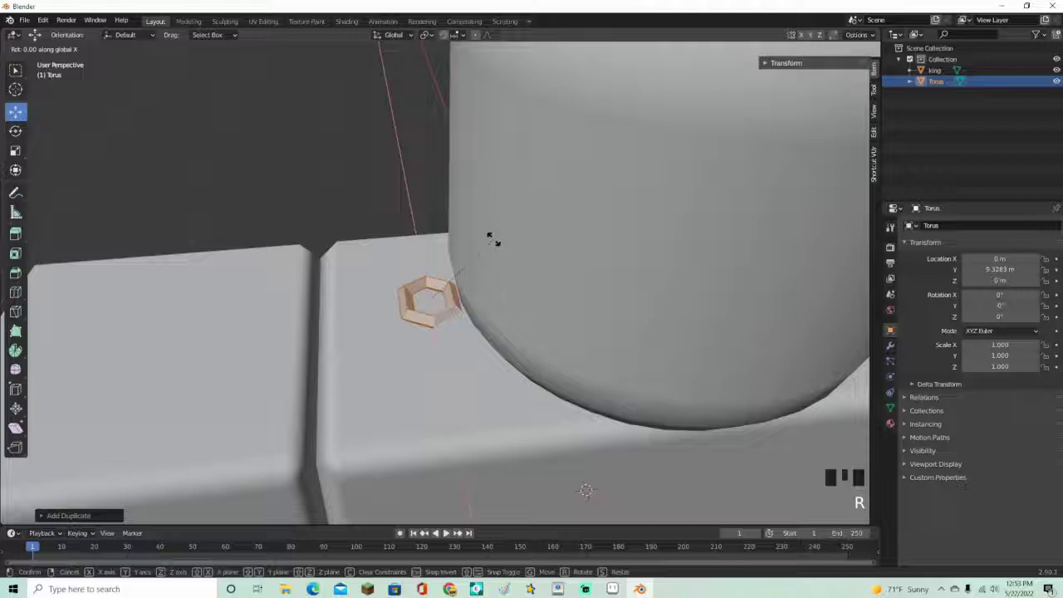
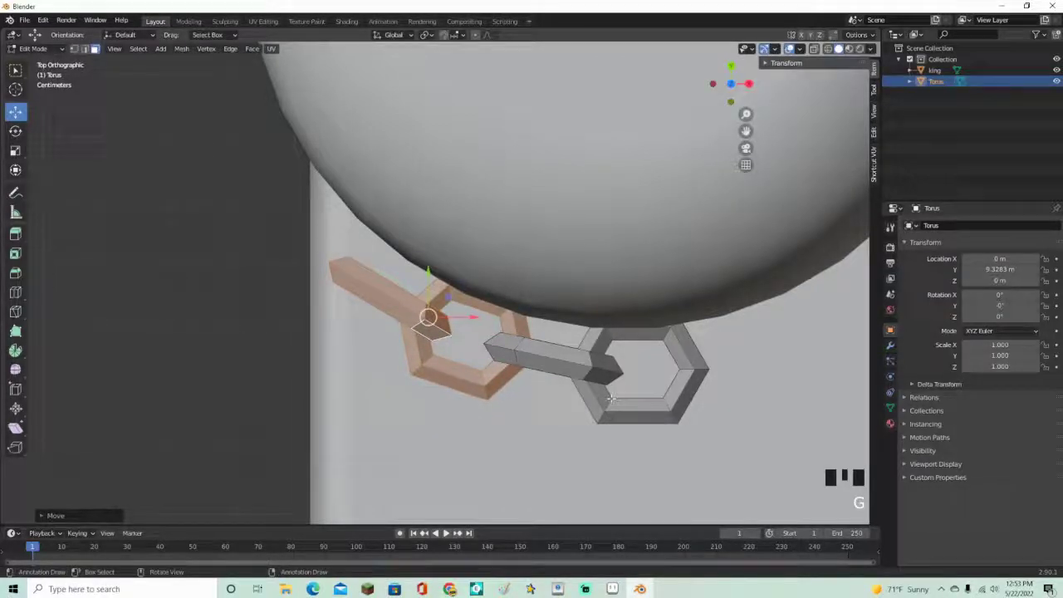
Move and rotate individual links to interlock them beside the head
{"action": "key", "text": "l"}
{"action": "key", "text": "l"}
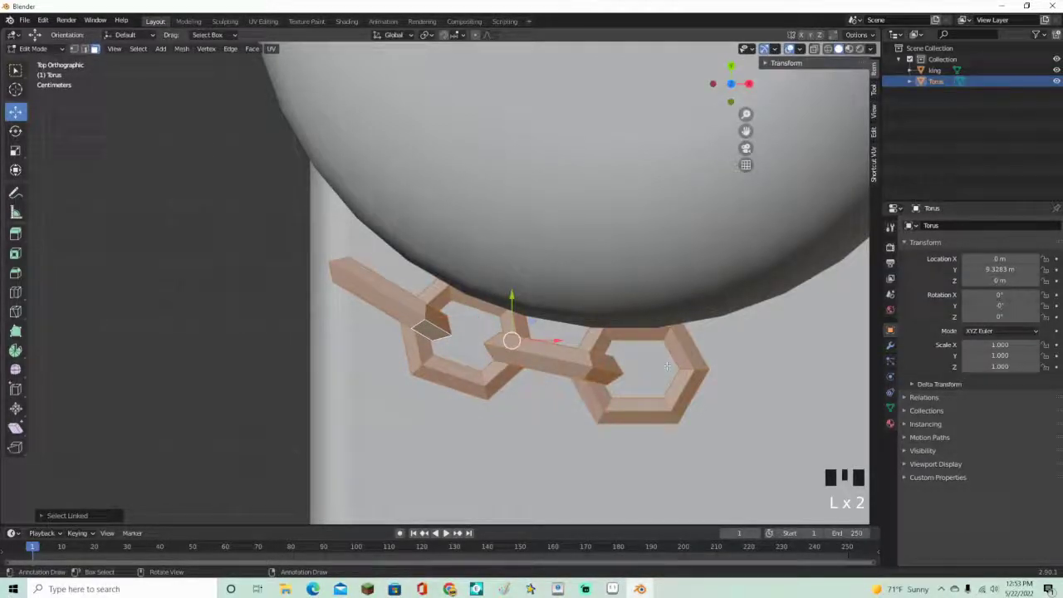
{"action": "key", "text": "g"}
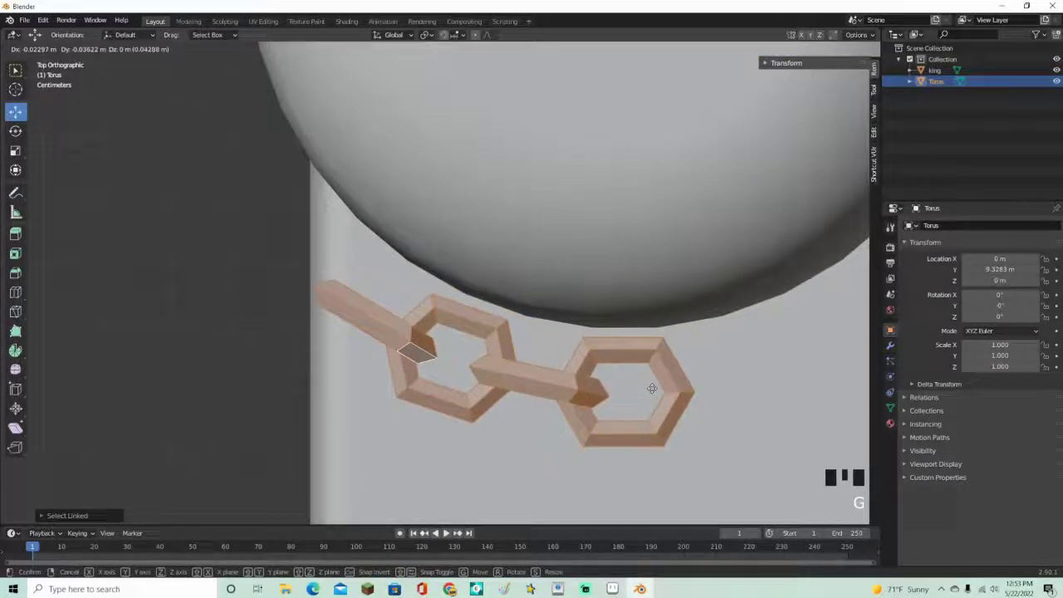
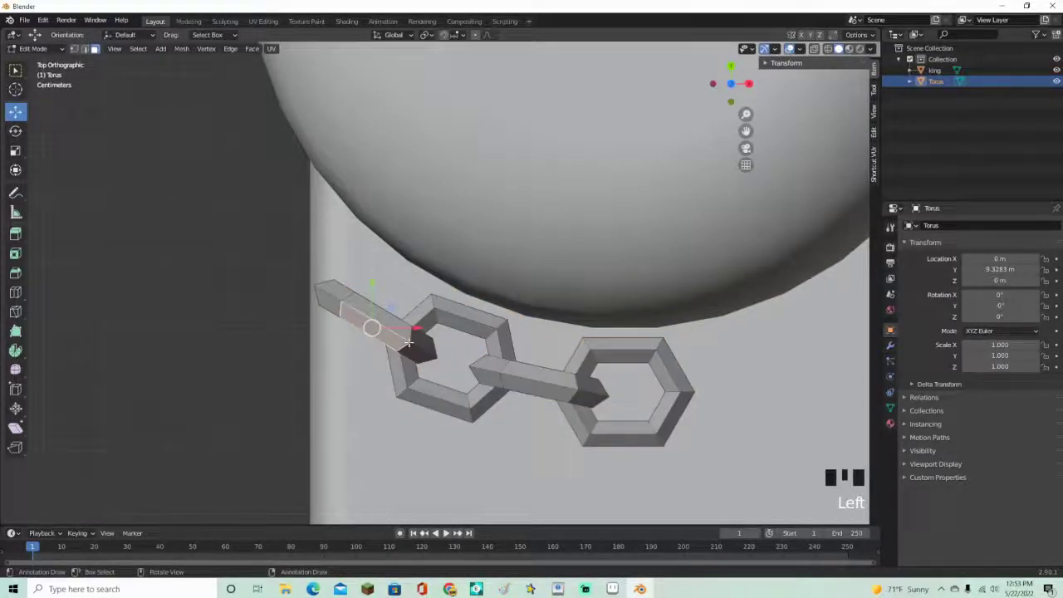
{"action": "key", "text": "l"}
{"action": "key", "text": "r"}
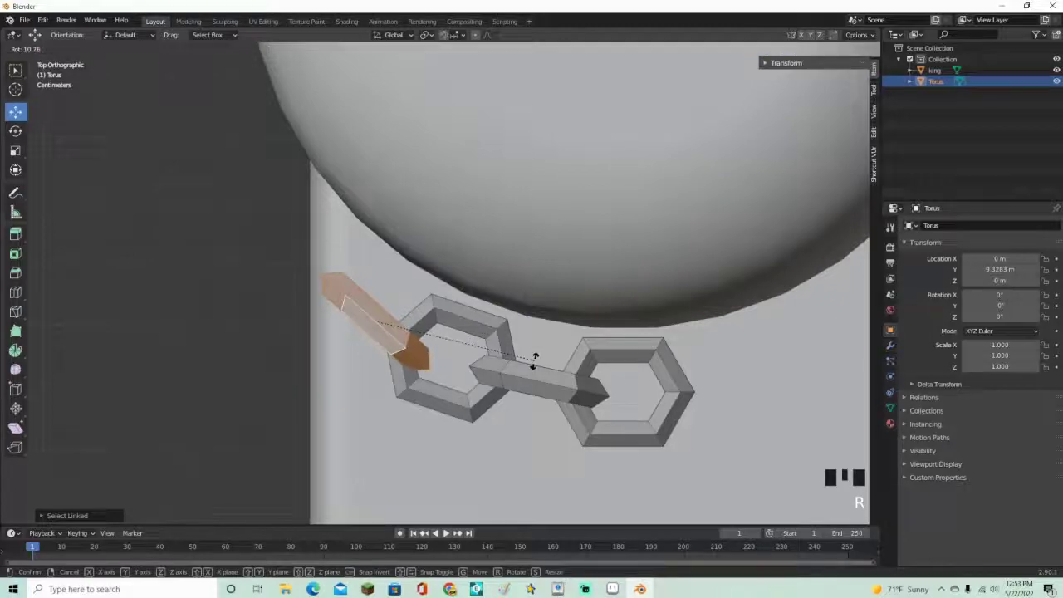
{"action": "key", "text": "g"}
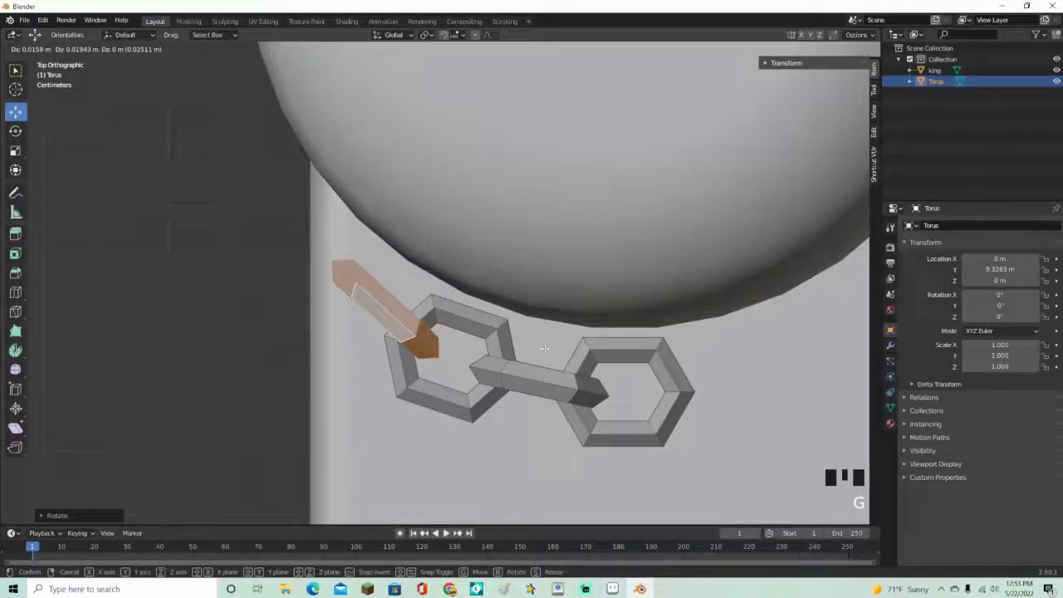
Duplicate further links and rotate them so the chain curves around the head
{"action": "key", "text": "l"}
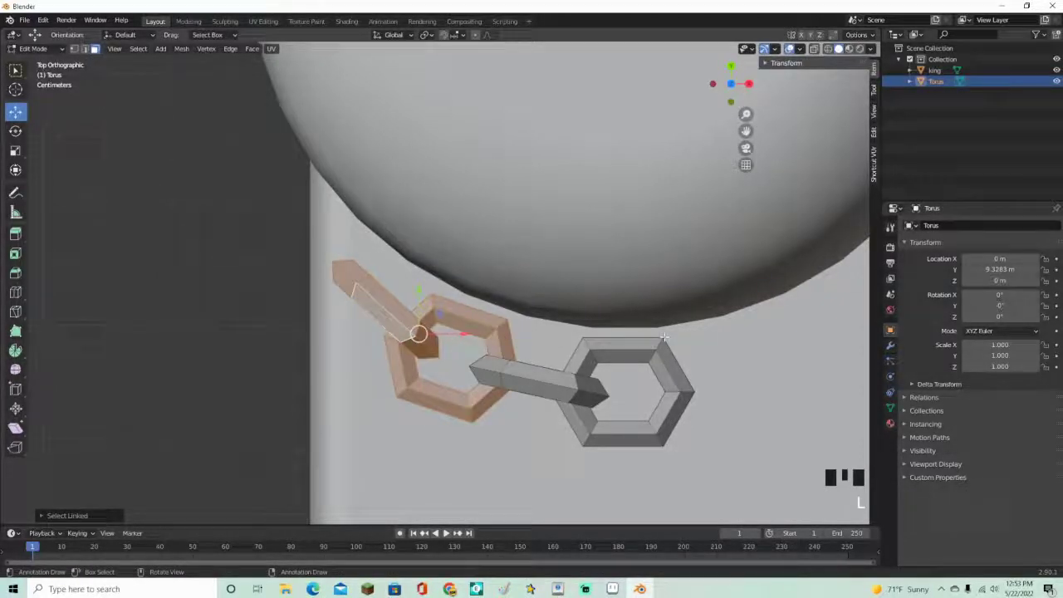
{"action": "key", "text": "r"}
{"action": "key", "text": "g"}
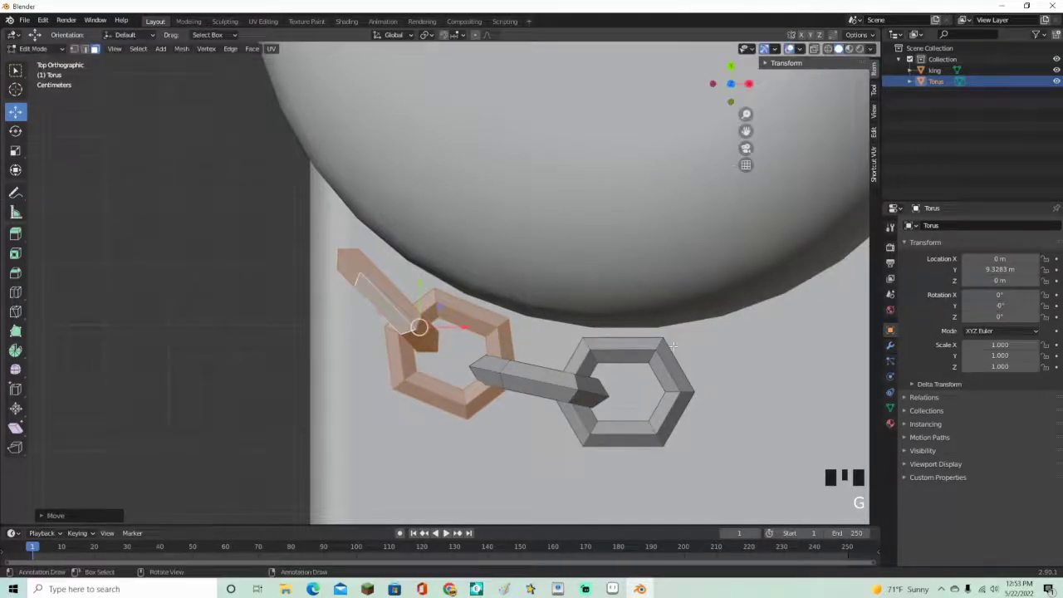
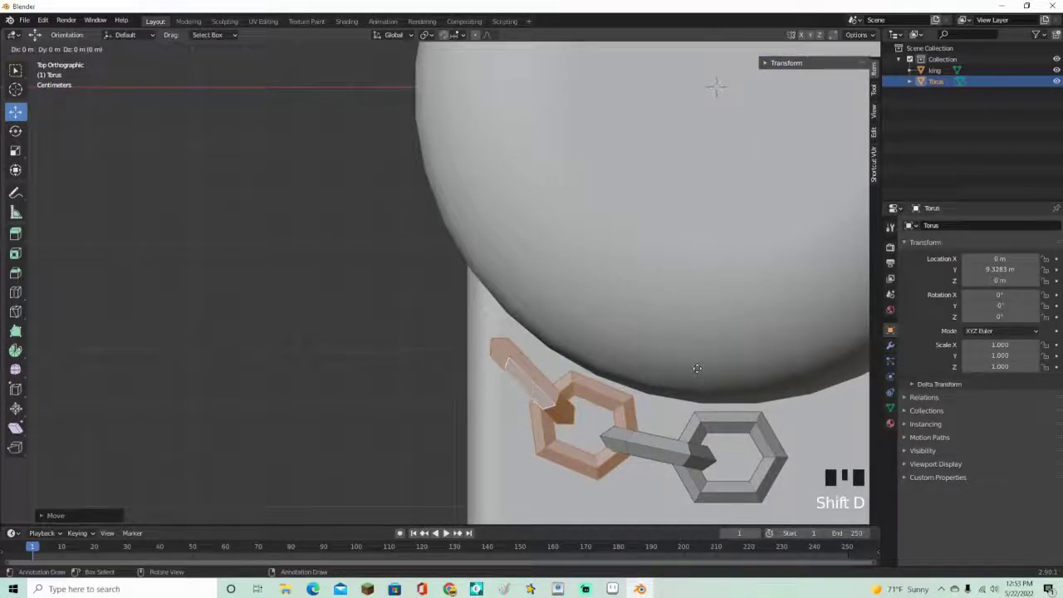
{"action": "key", "text": "g"}
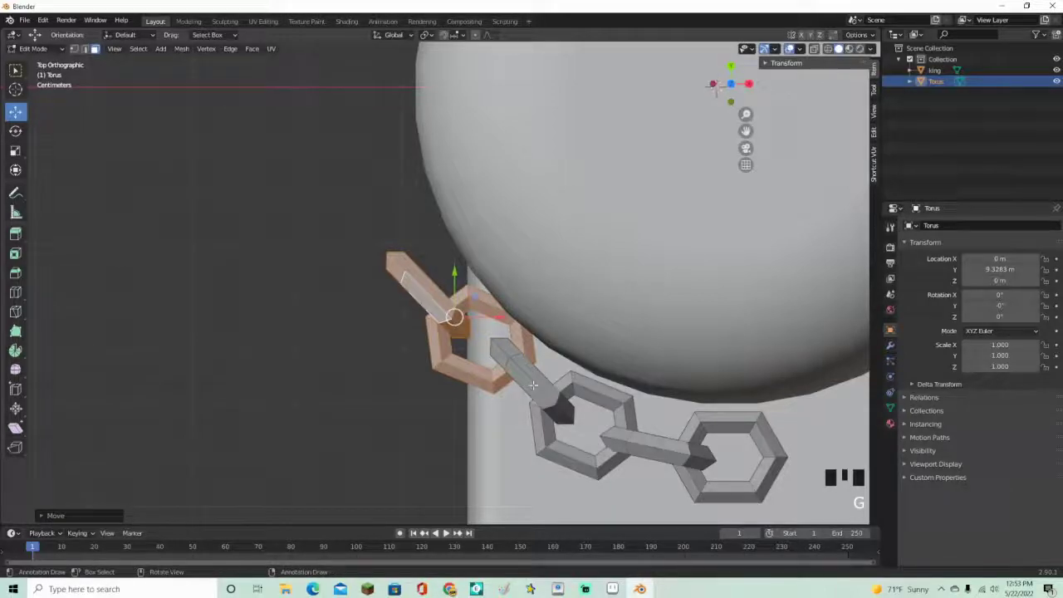
{"action": "key", "text": "r"}
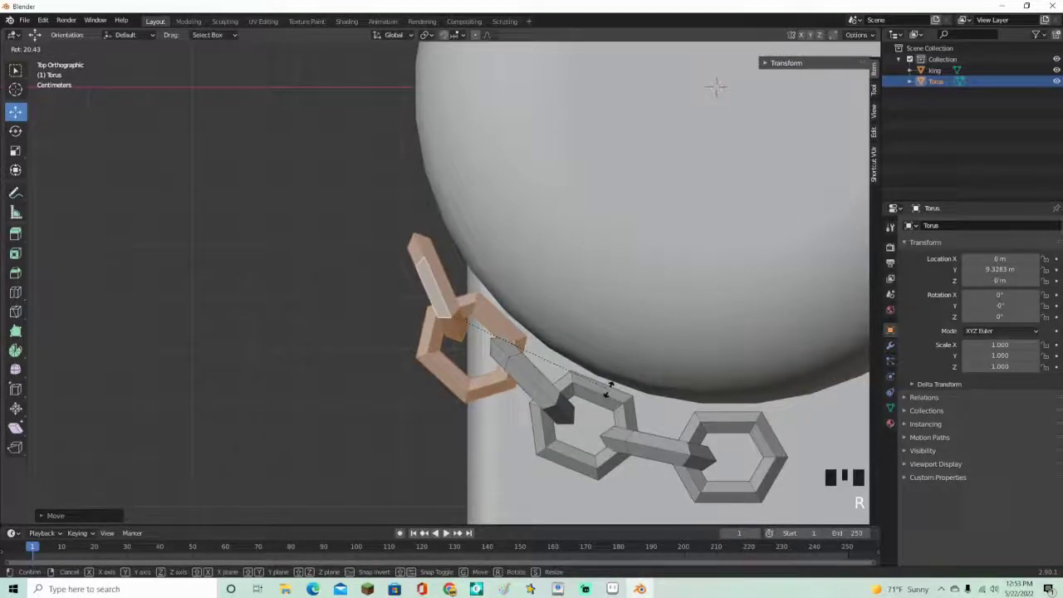
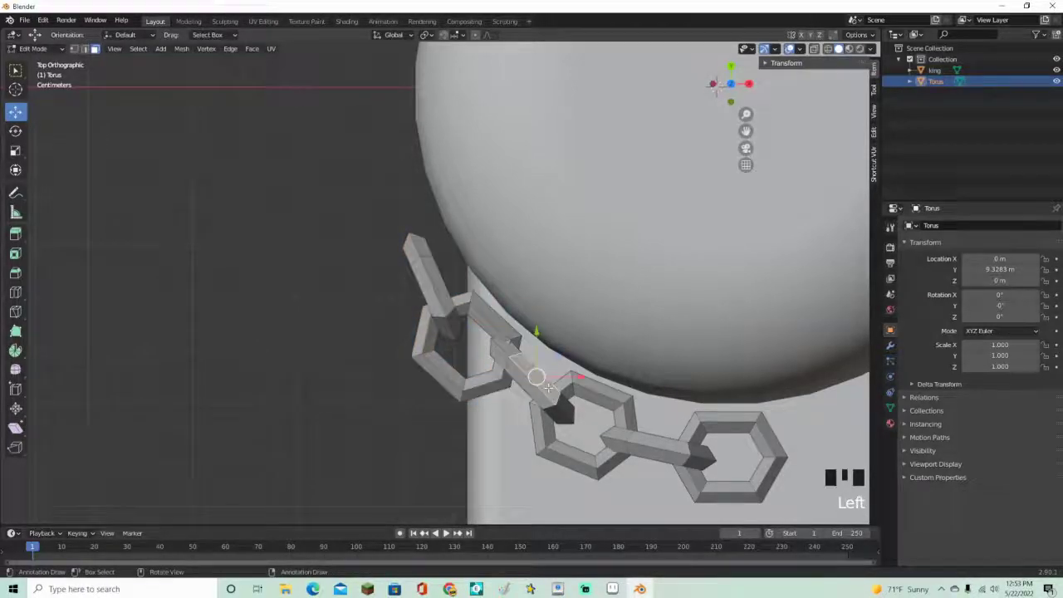
{"action": "key", "text": "r"}
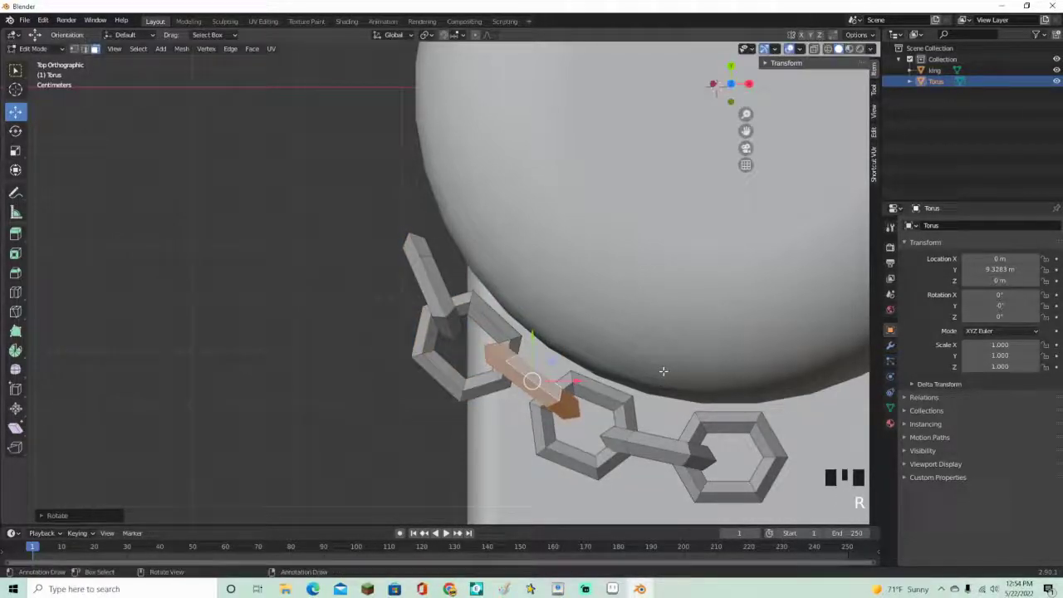
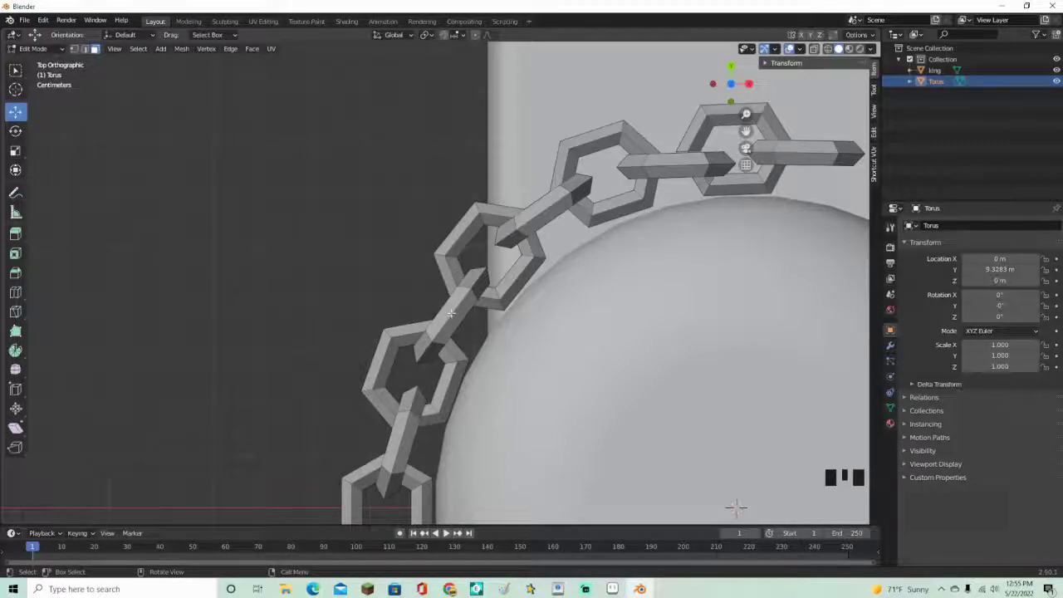
Rotate the connecting link and end connector bar so the chain end curves around the head
{"action": "key", "text": "l"}
{"action": "key", "text": "r"}
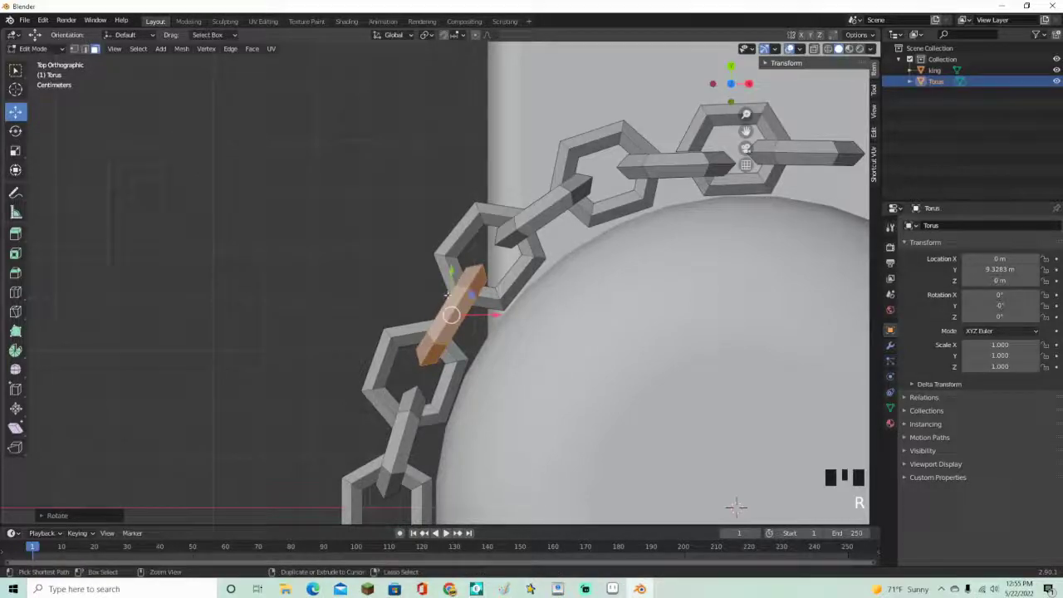
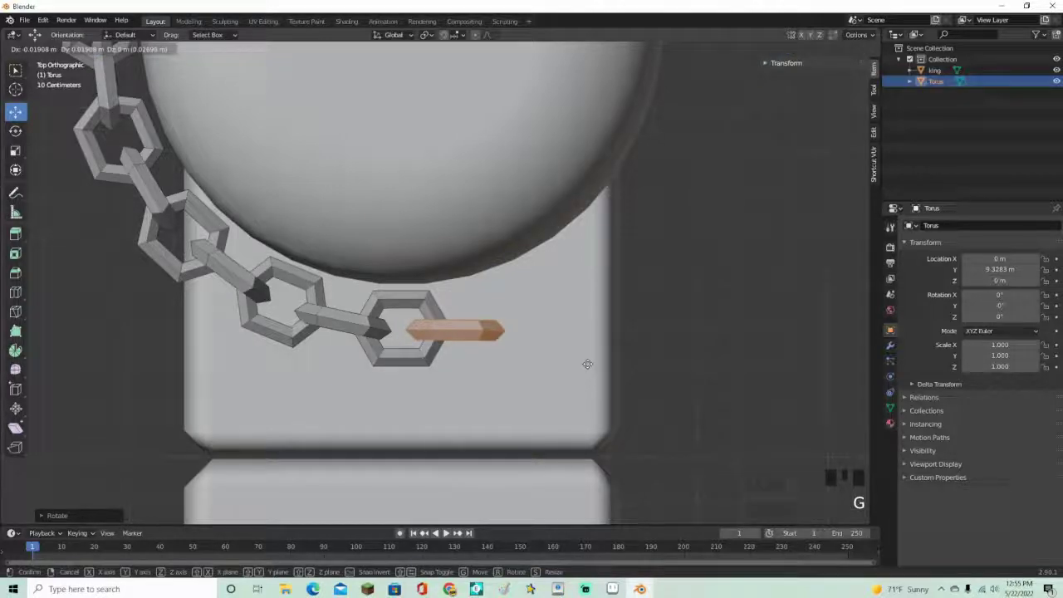
{"action": "key", "text": "r"}
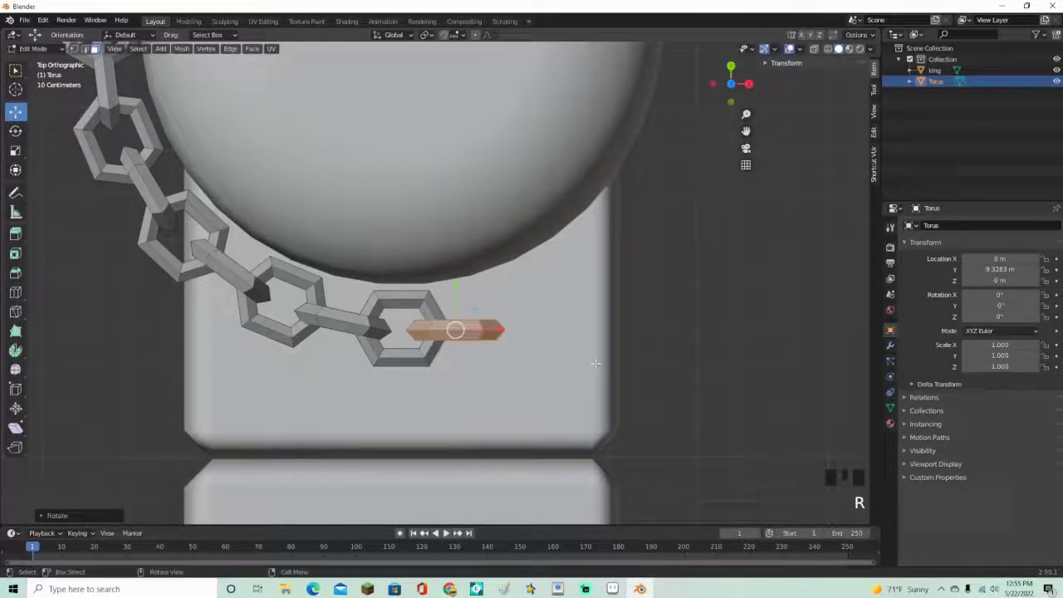
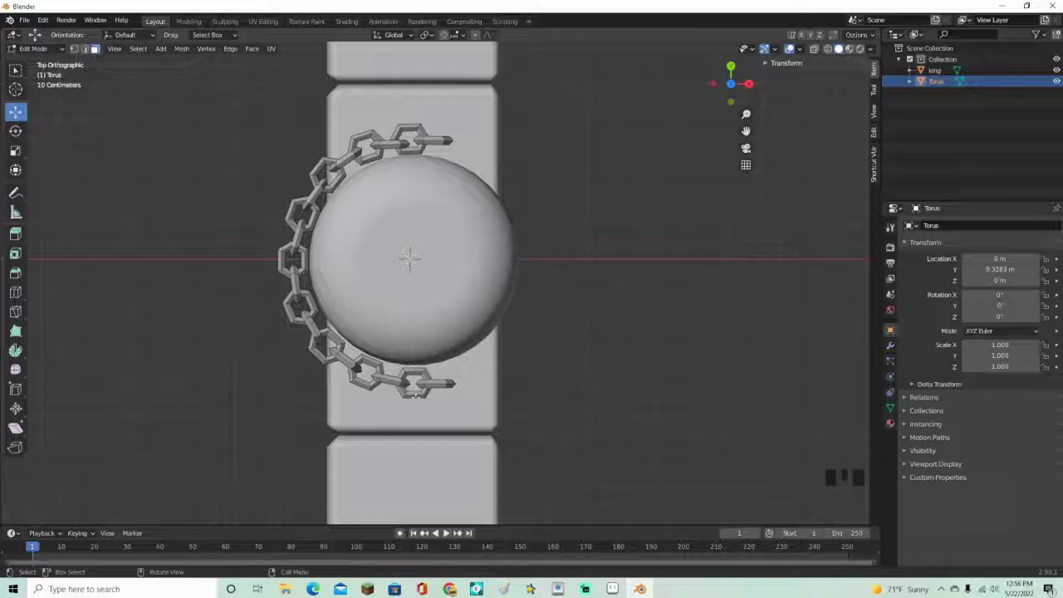
Select the connector bar at the chain's far end for close-up editing
{"action": "key", "text": "l"}
{"action": "key", "text": "l"}
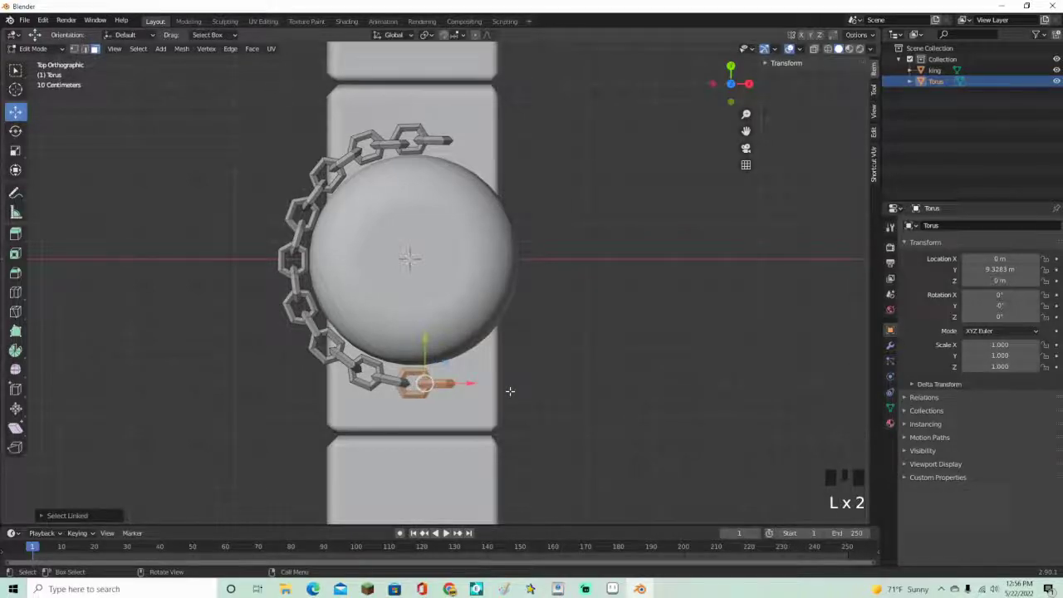
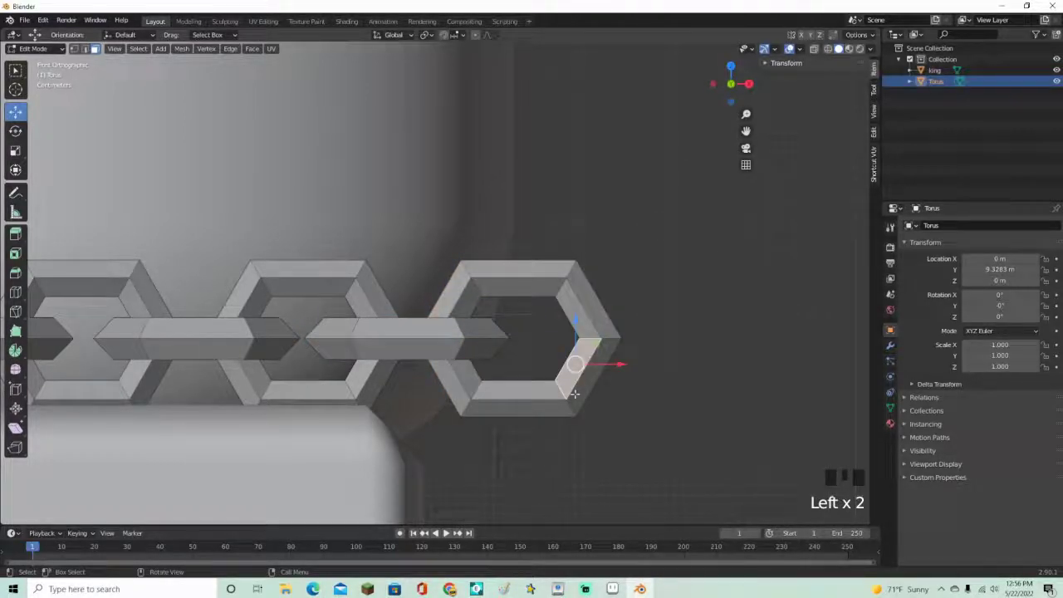
Delete the last hexagonal link and tilt the end connector bar diagonally downward
{"action": "key", "text": "l"}
{"action": "key", "text": "x"}
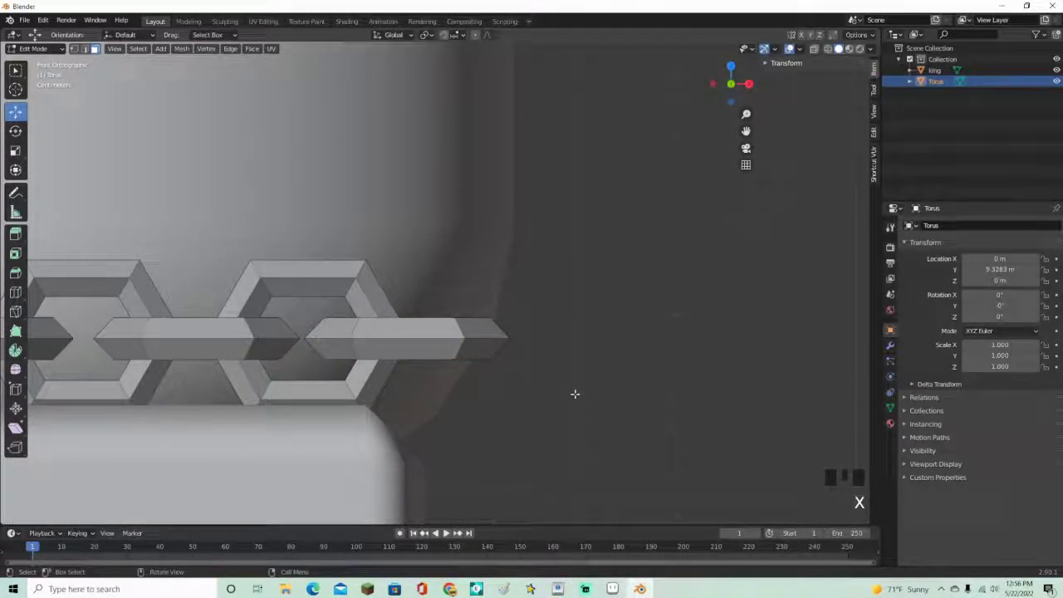
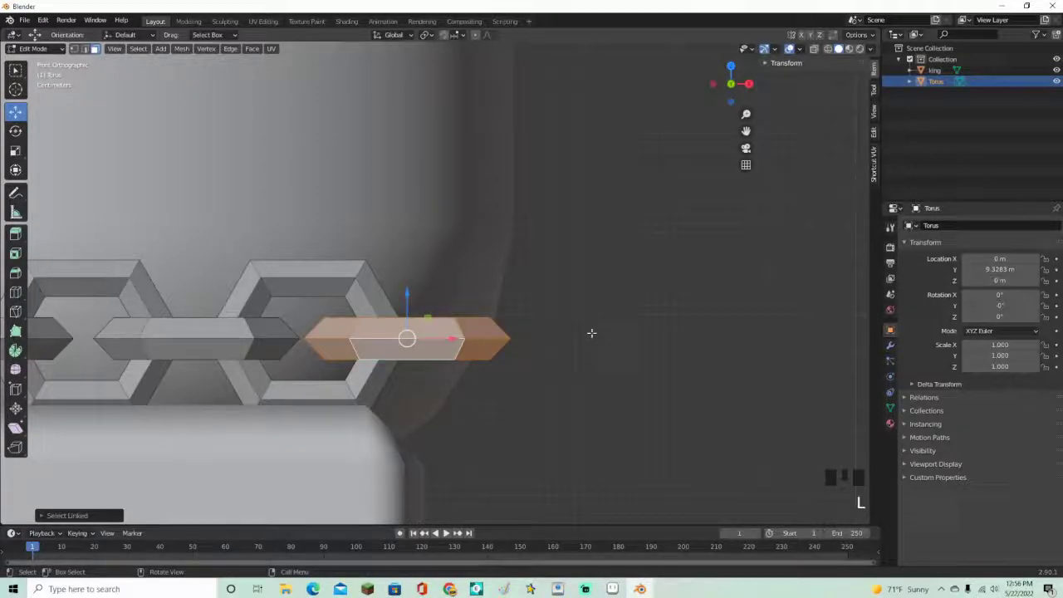
{"action": "key", "text": "r"}
{"action": "key", "text": "g"}
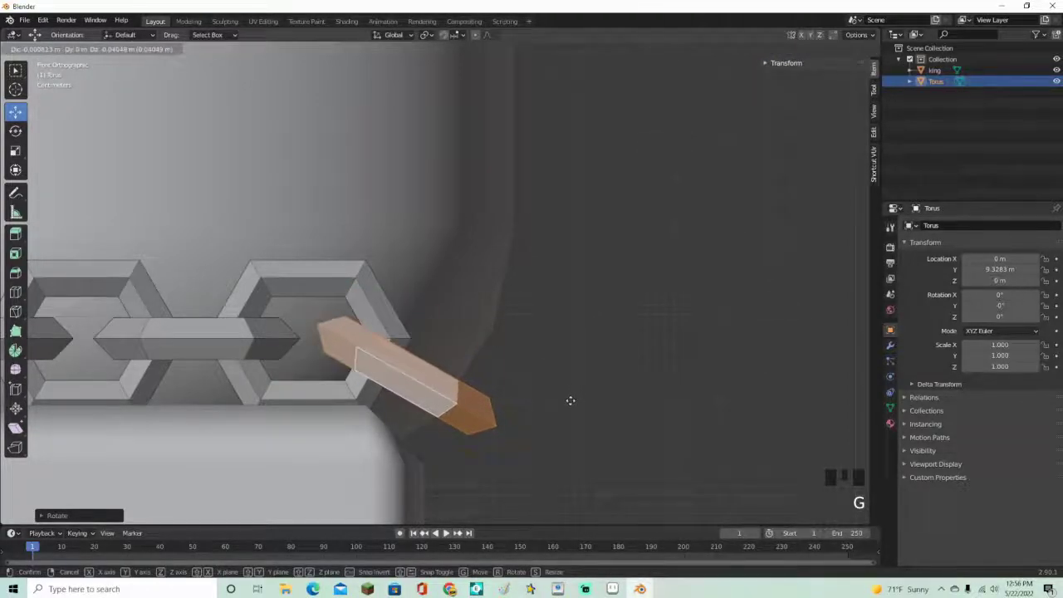
{"action": "key", "text": "r"}
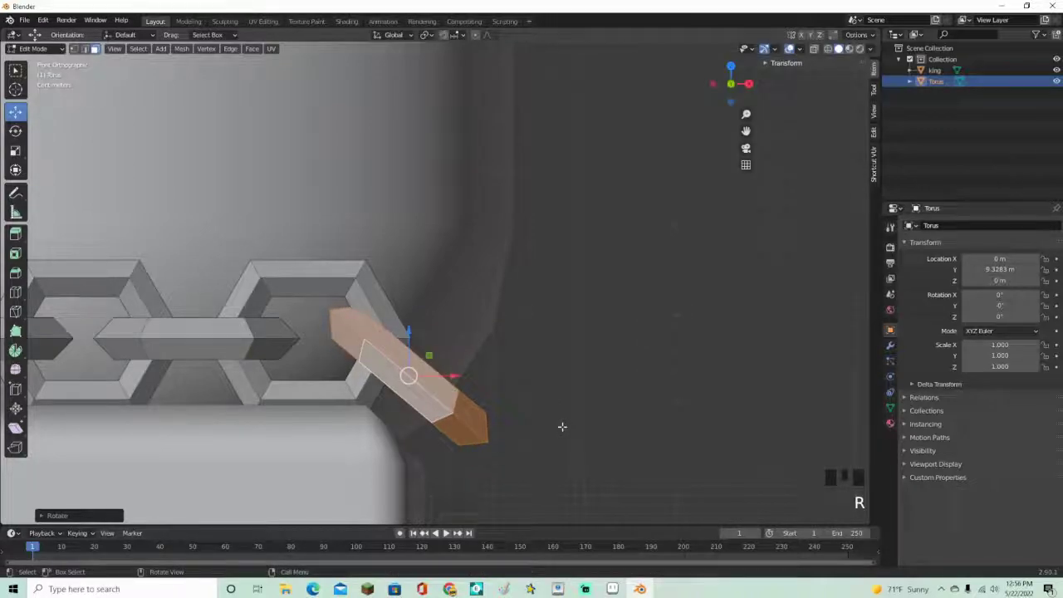
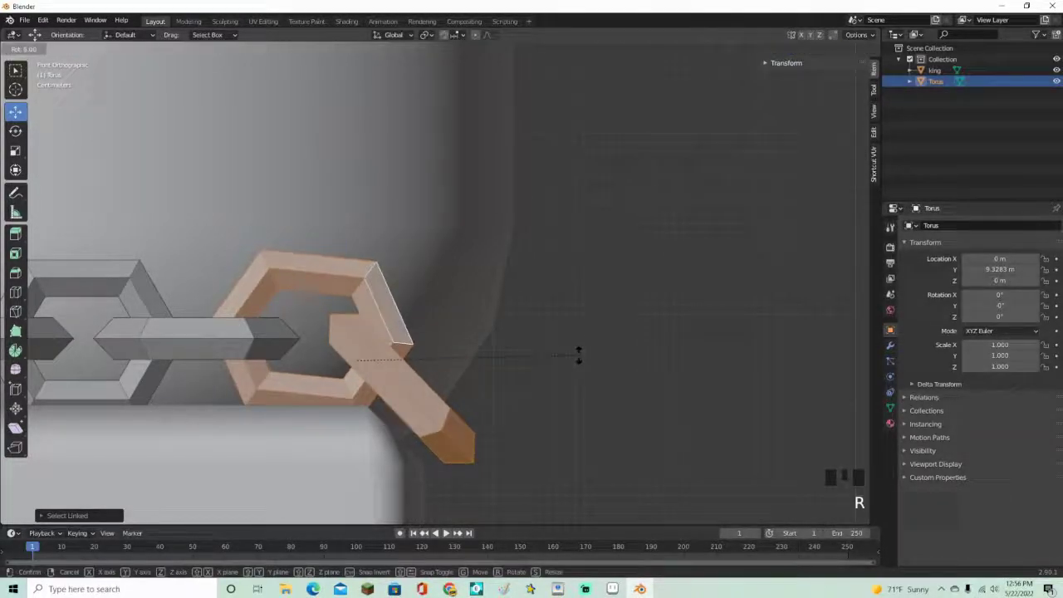
{"action": "key", "text": "g"}
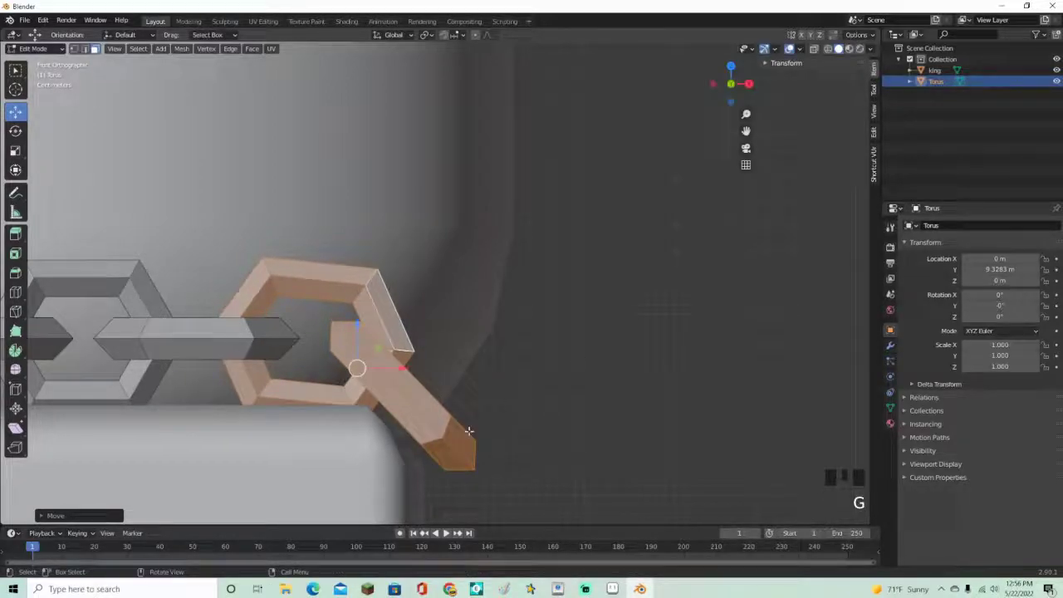
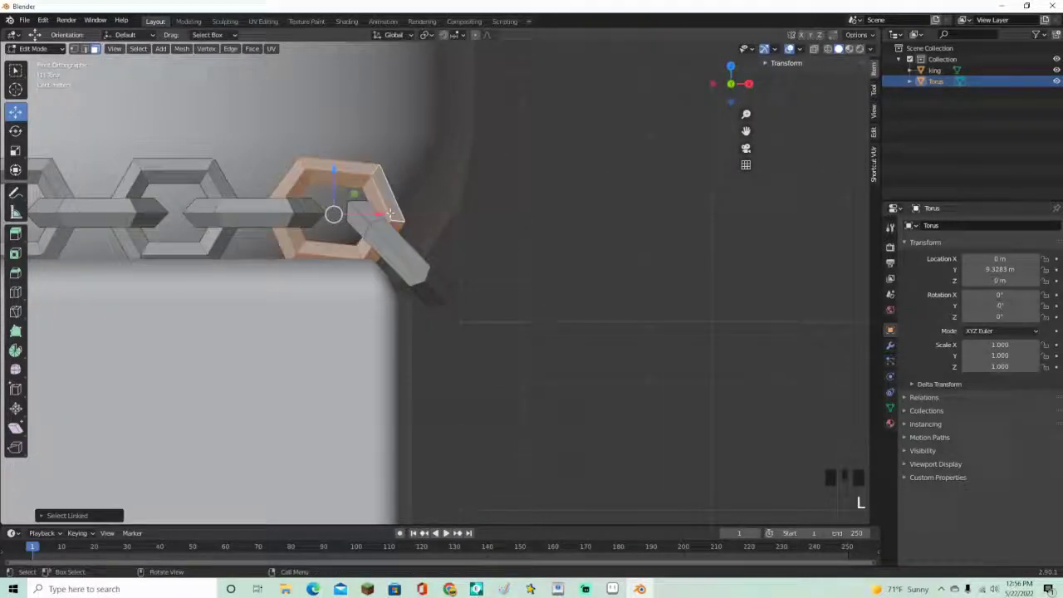
Duplicate a hexagonal link, rotate it and hang it from the angled bar
{"action": "key", "text": "shift+d"}
{"action": "key", "text": "r"}
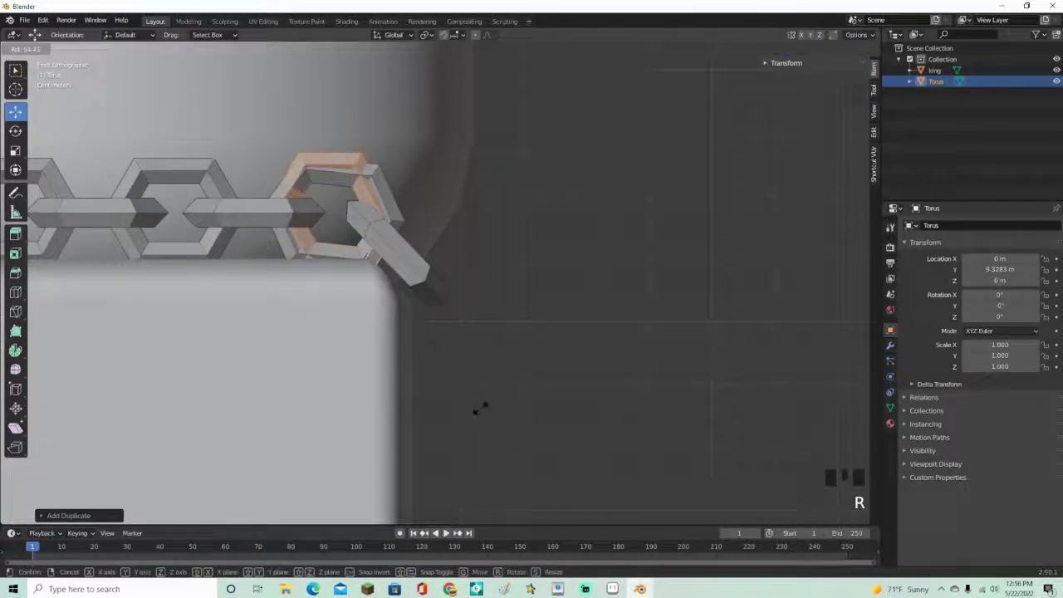
{"action": "key", "text": "g"}
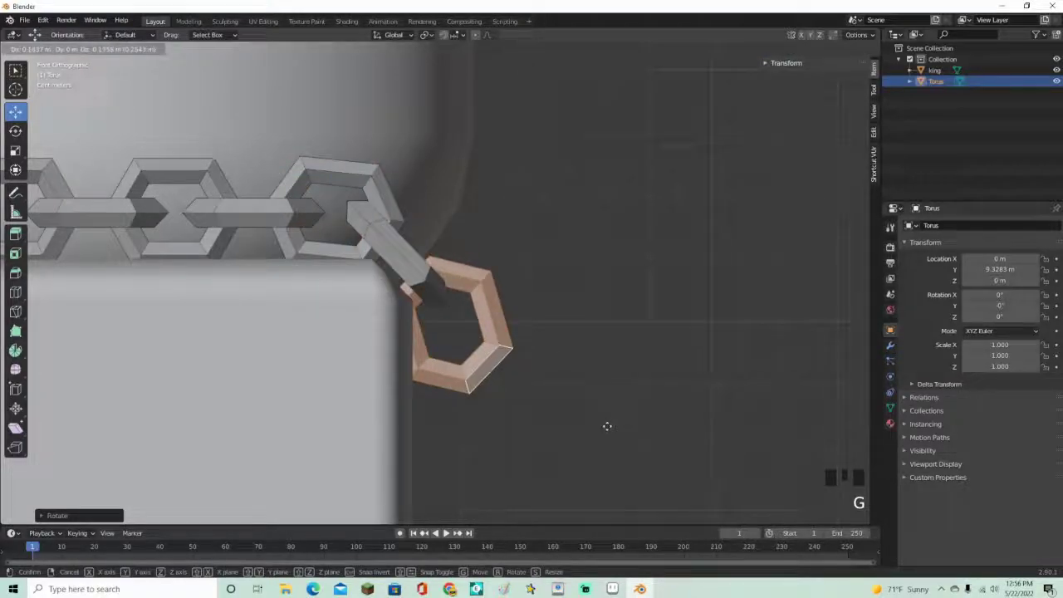
{"action": "key", "text": "r"}
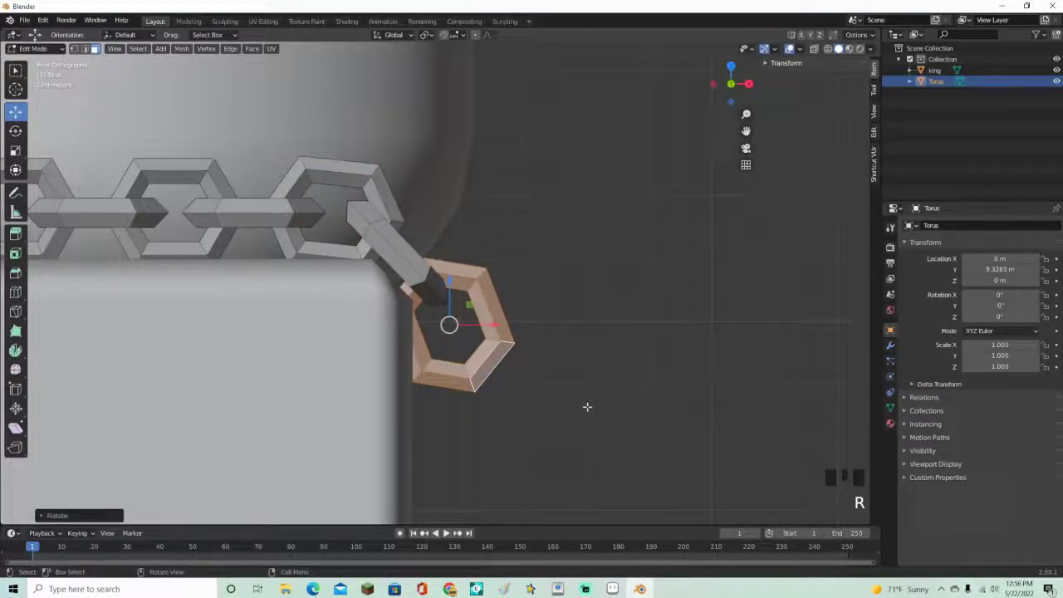
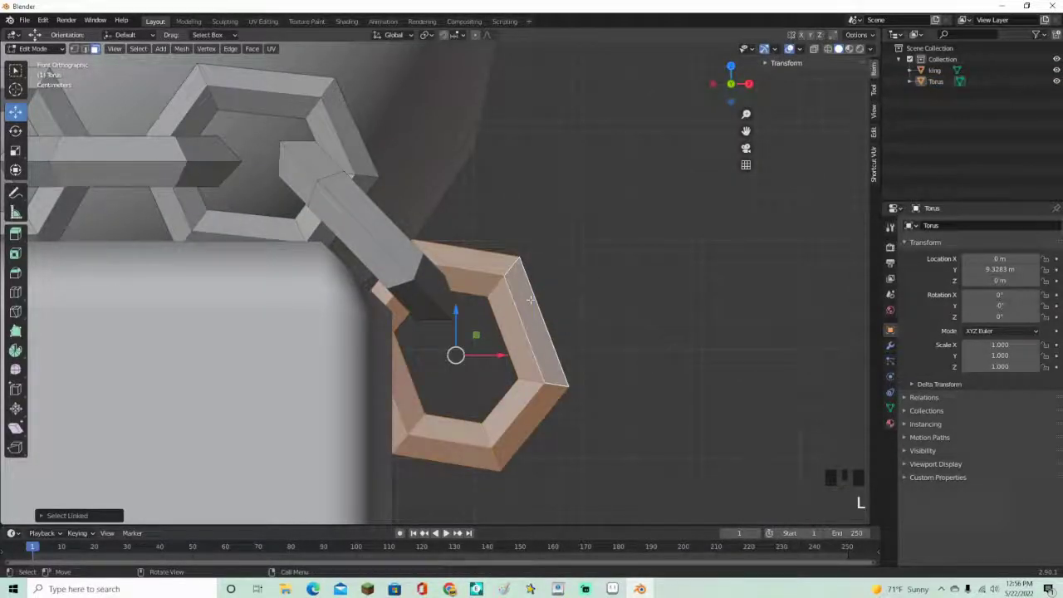
{"action": "key", "text": "l"}
{"action": "key", "text": "r"}
{"action": "key", "text": "g"}
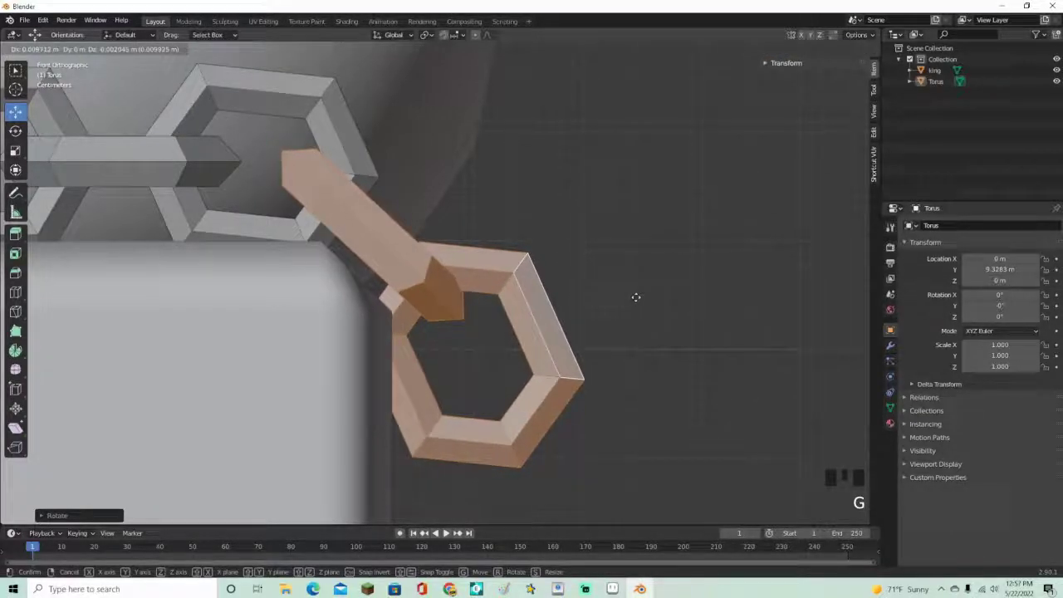
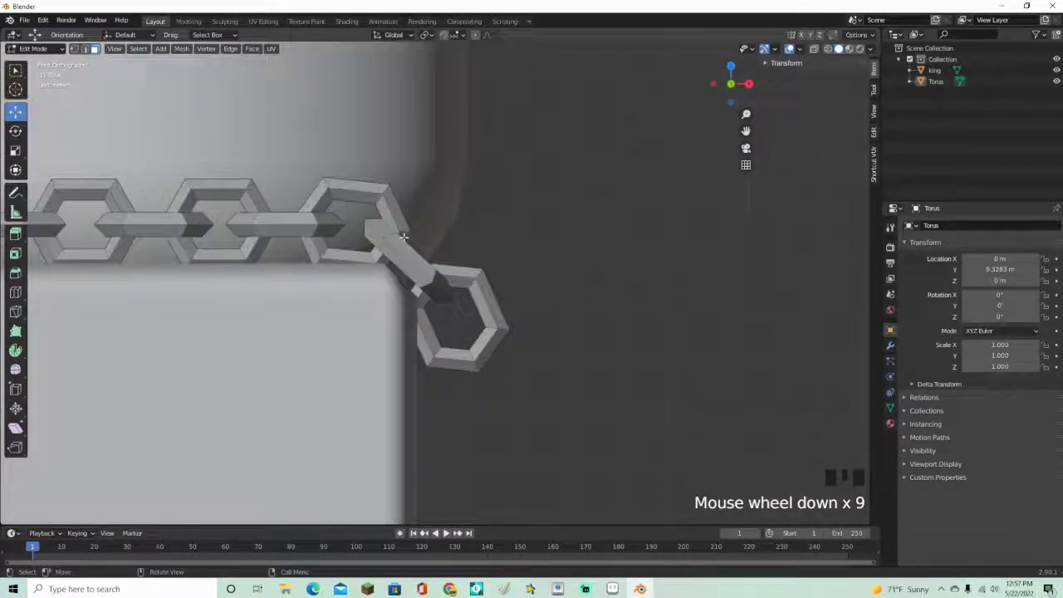
Duplicate the connector bar upright and add another hexagonal link hanging below
{"action": "key", "text": "l"}
{"action": "key", "text": "shift+d"}
{"action": "key", "text": "r"}
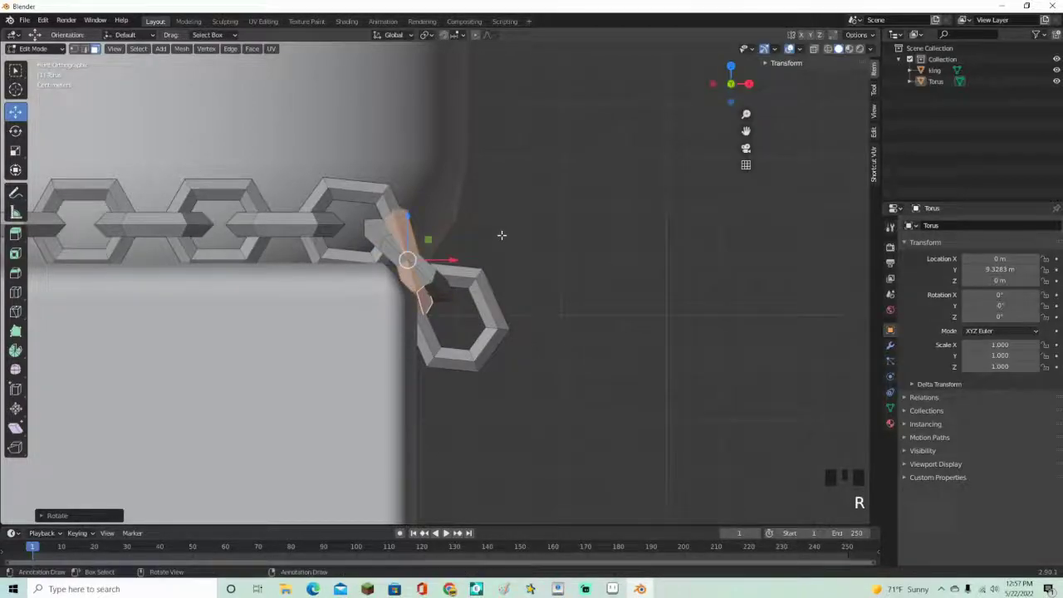
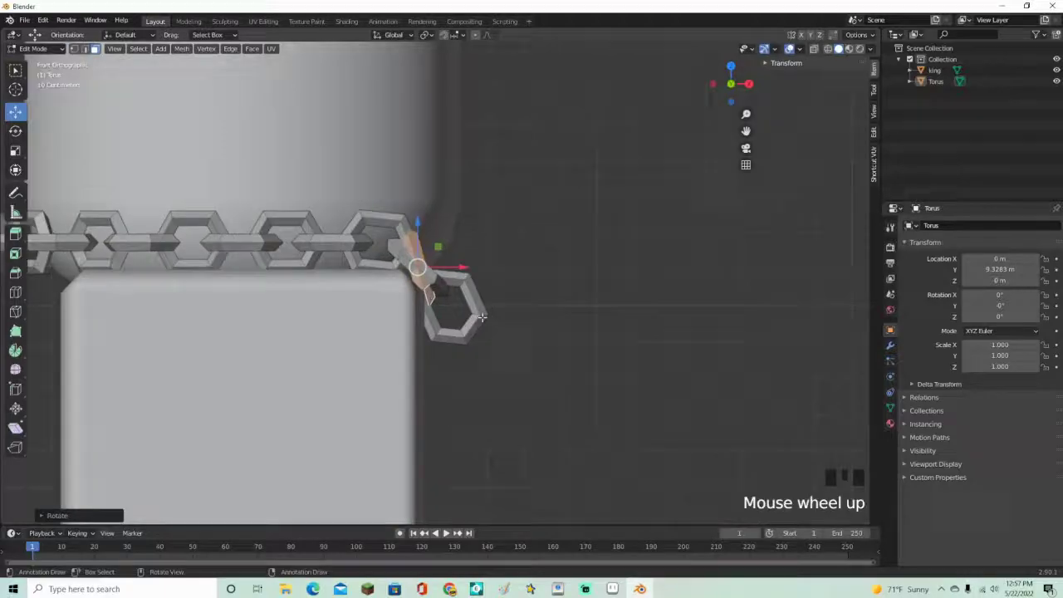
{"action": "key", "text": "g"}
{"action": "key", "text": "r"}
{"action": "key", "text": "g"}
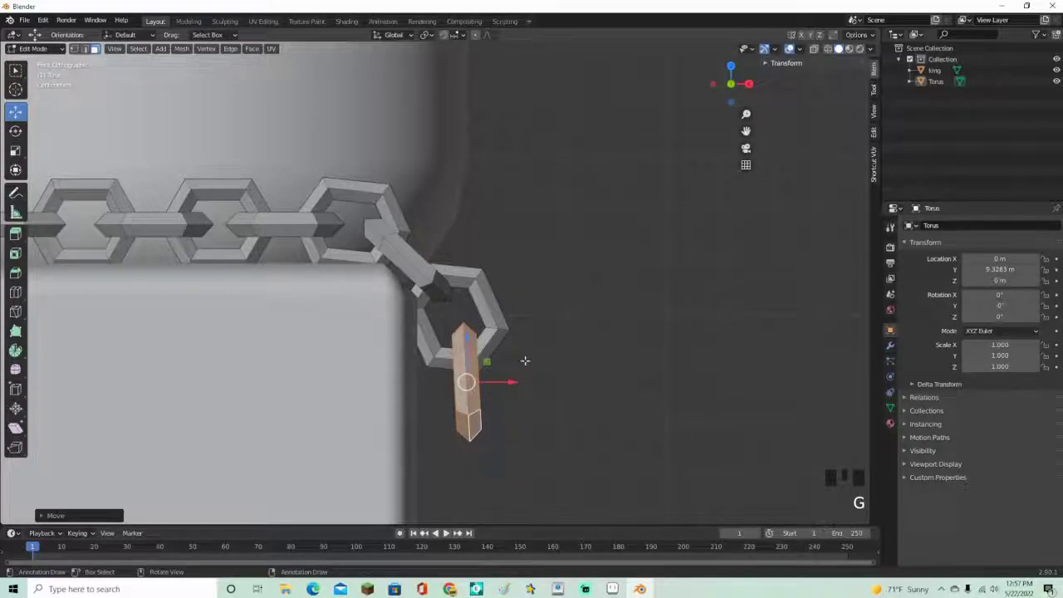
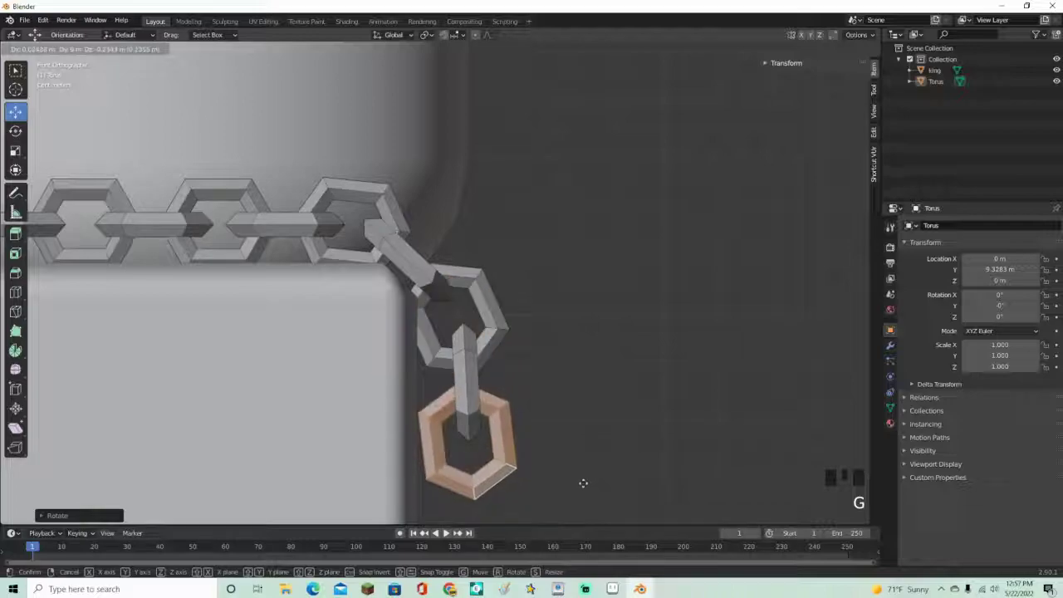
{"action": "key", "text": "r"}
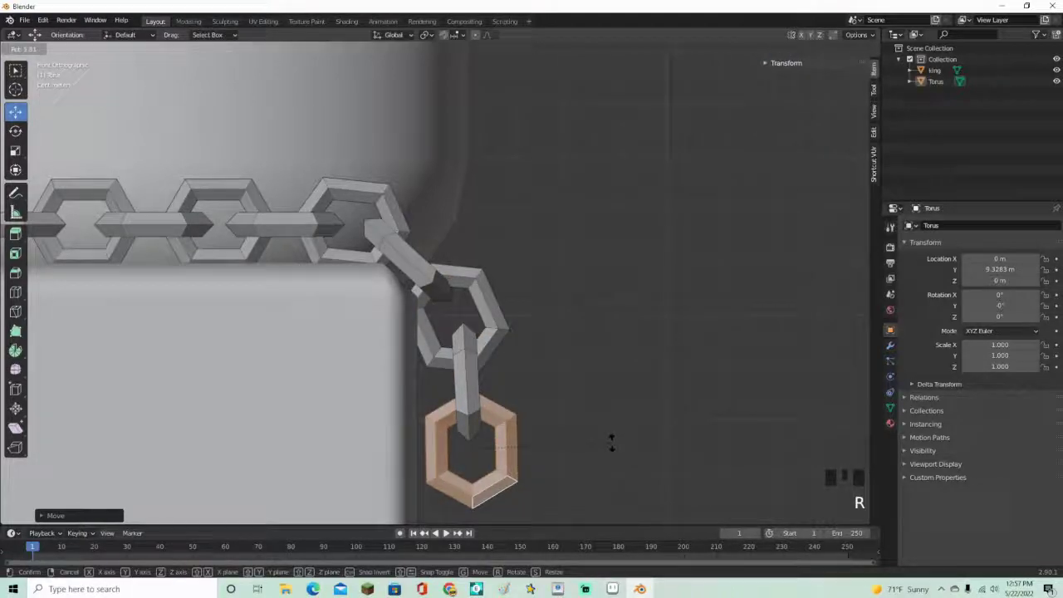
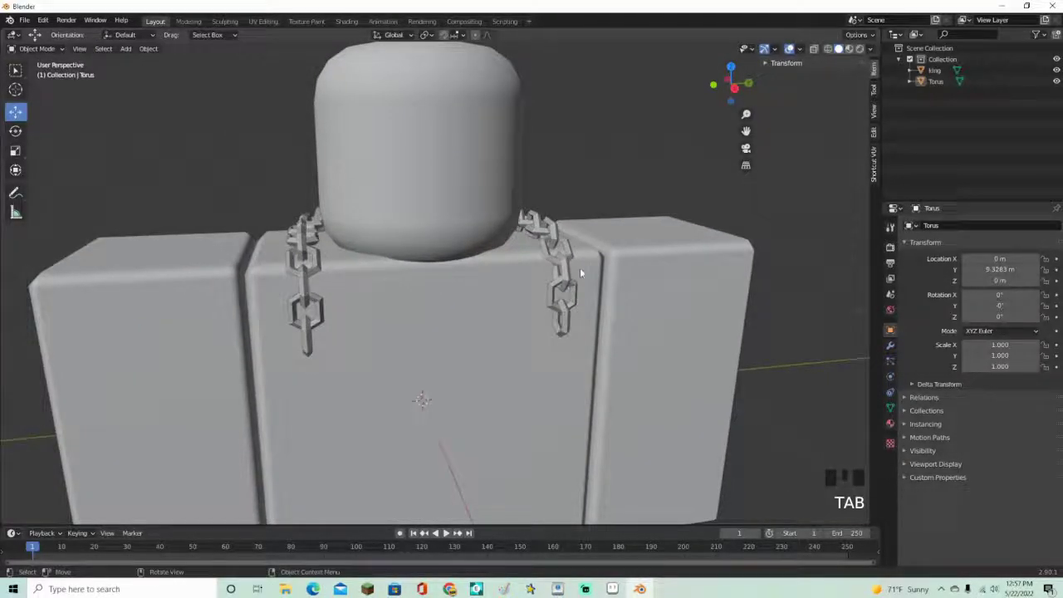
Add a new Text object at the scene origin beside the character via Shift+A
{"action": "left_click_drag", "start_coordinate": [338, 298], "coordinate": [643, 314]}
{"action": "scroll", "scroll_direction": "down", "scroll_amount": 3}
{"action": "left_click_drag", "start_coordinate": [670, 310], "coordinate": [719, 307]}
{"action": "scroll", "scroll_direction": "down", "scroll_amount": 3}
{"action": "left_click_drag", "start_coordinate": [702, 309], "coordinate": [482, 234]}
{"action": "left_click", "coordinate": [481, 235]}
{"action": "key", "text": "shift+a"}
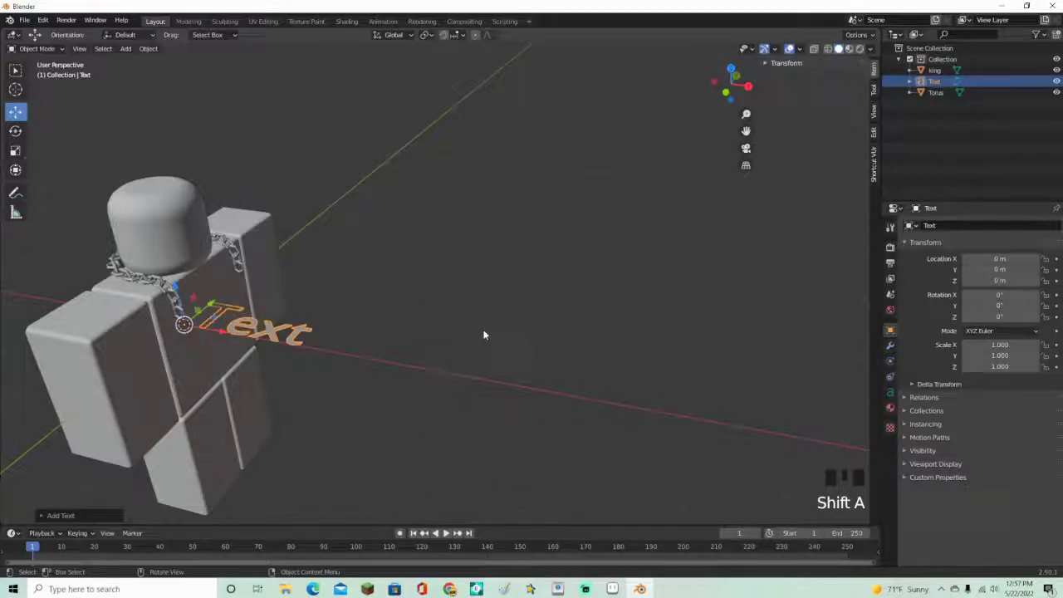
Change the text content to KING and show its Font settings in Object Data properties
{"action": "left_click", "coordinate": [217, 330]}
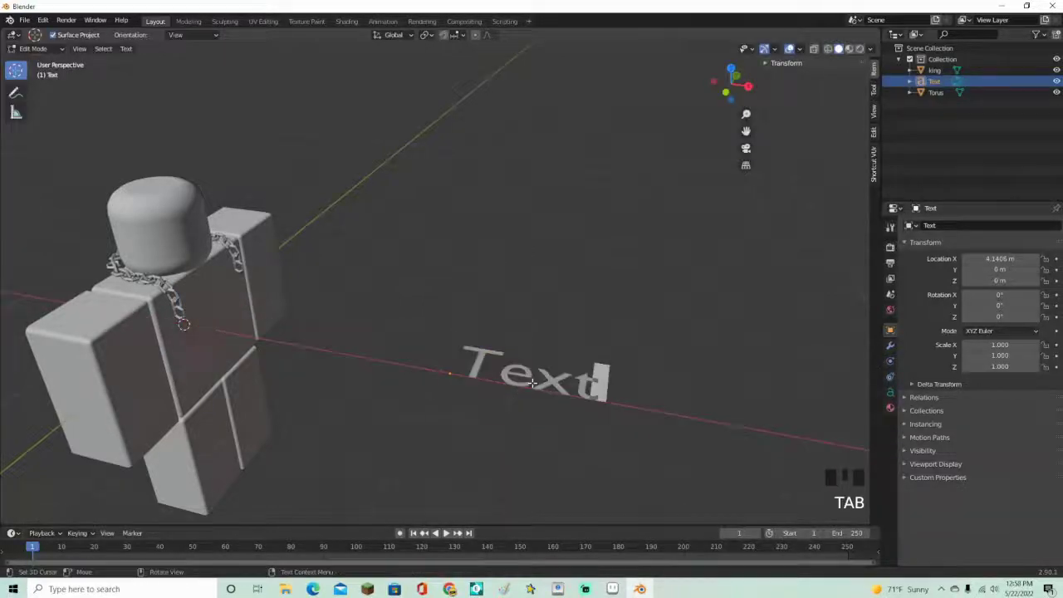
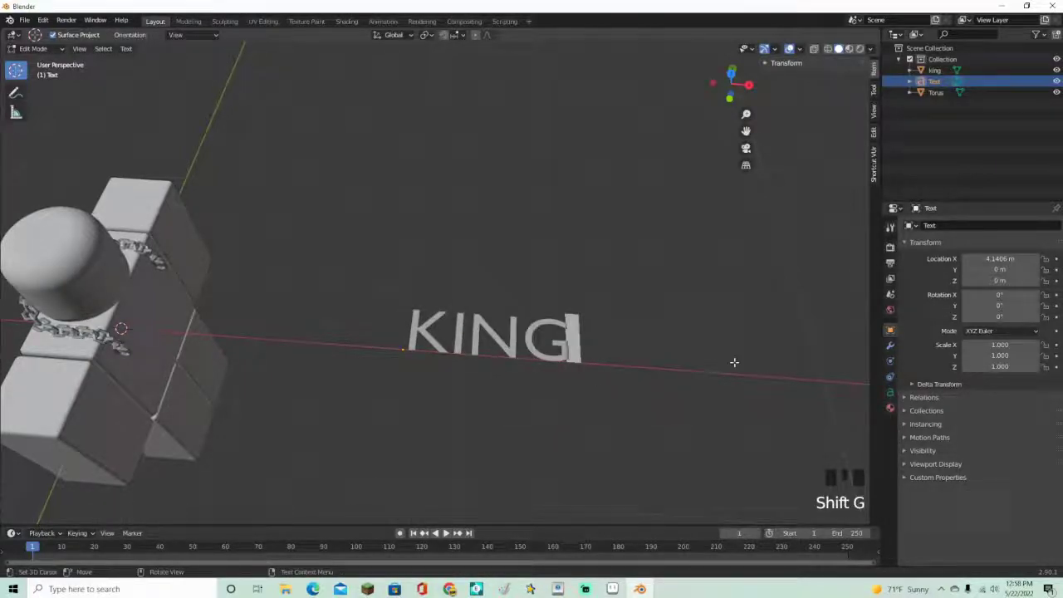
{"action": "key", "text": "Tab"}
{"action": "left_click", "coordinate": [893, 394]}
{"action": "left_click_drag", "start_coordinate": [790, 378], "coordinate": [933, 353]}
{"action": "left_click_drag", "start_coordinate": [933, 353], "coordinate": [721, 374]}
{"action": "left_click_drag", "start_coordinate": [721, 373], "coordinate": [735, 390]}
{"action": "scroll", "scroll_direction": "up", "scroll_amount": 3}
{"action": "scroll", "scroll_direction": "up", "scroll_amount": 3}
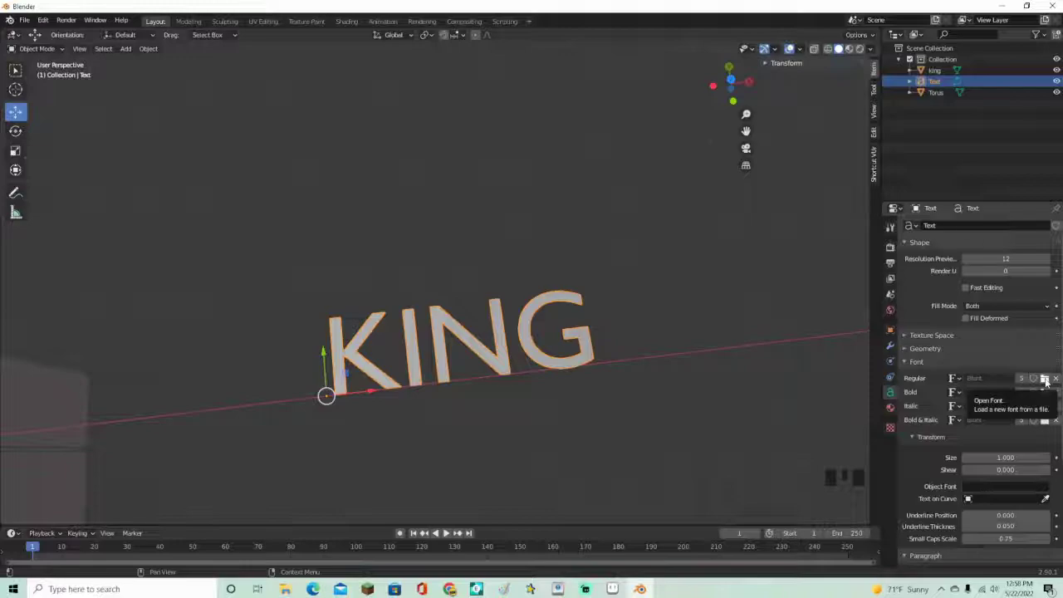
Load the LuckiestGuy-Regular font for the KING text and move it away from the character
{"action": "left_click", "coordinate": [1050, 380]}
{"action": "left_click_drag", "start_coordinate": [547, 350], "coordinate": [642, 335]}
{"action": "key", "text": "Tab"}
{"action": "key", "text": "Tab"}
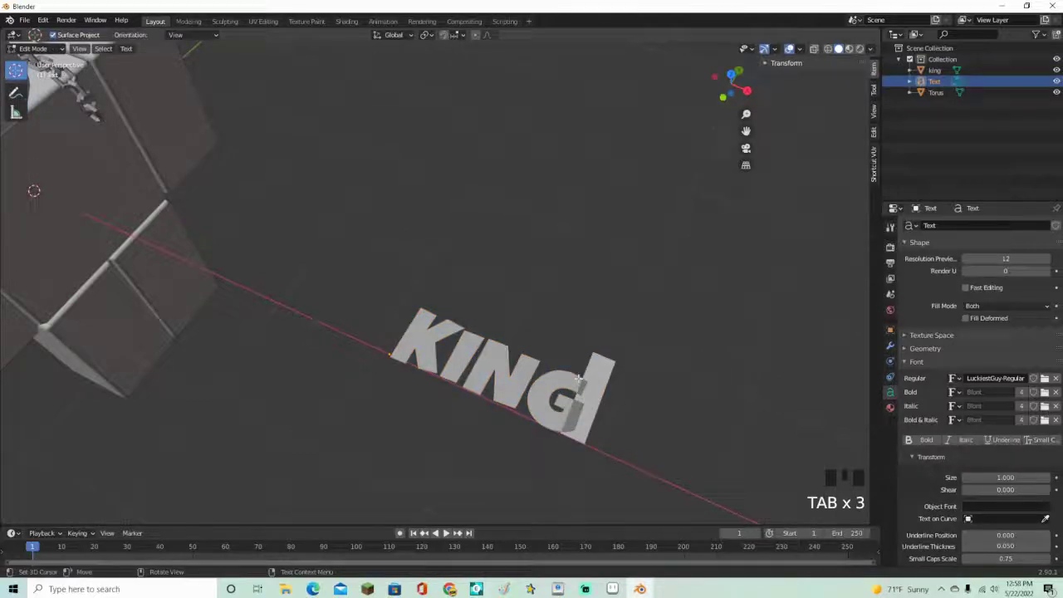
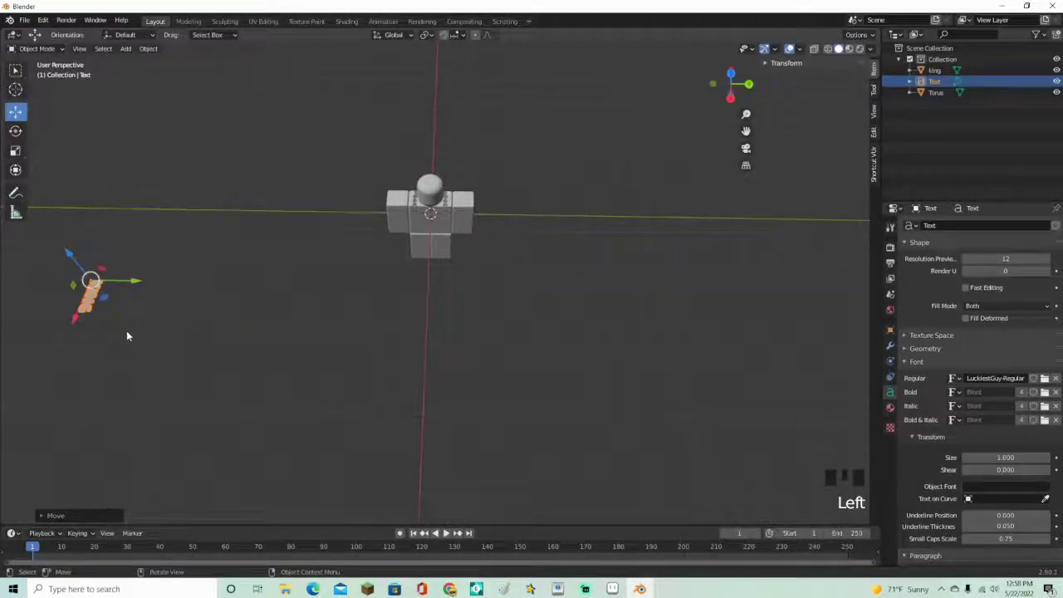
Duplicate the KING text as Text.001 and move the copy away from the original
{"action": "key", "text": "shift+d"}
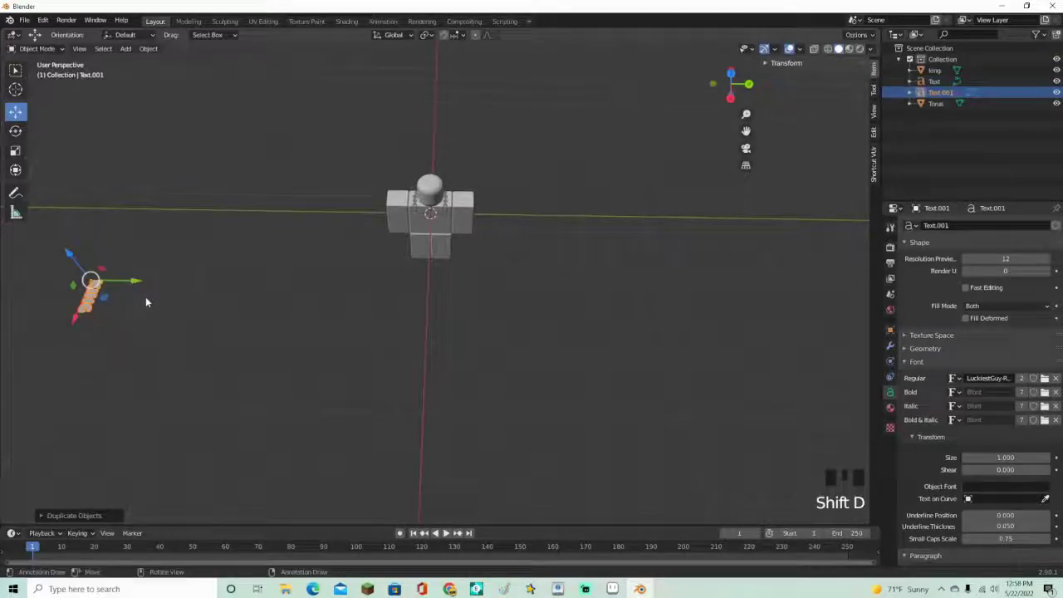
{"action": "left_click", "coordinate": [138, 281]}
{"action": "scroll", "scroll_direction": "up", "scroll_amount": 3}
{"action": "left_click_drag", "start_coordinate": [414, 358], "coordinate": [456, 339]}
{"action": "left_click_drag", "start_coordinate": [456, 338], "coordinate": [510, 341]}
{"action": "left_click_drag", "start_coordinate": [510, 342], "coordinate": [629, 296]}
{"action": "scroll", "scroll_direction": "up", "scroll_amount": 3}
Convert the duplicate KING text into a mesh ready for editing
{"action": "left_click", "coordinate": [629, 298]}
{"action": "scroll", "scroll_direction": "down", "scroll_amount": 3}
{"action": "left_click_drag", "start_coordinate": [610, 321], "coordinate": [579, 324]}
{"action": "left_click", "coordinate": [580, 324]}
{"action": "left_click_drag", "start_coordinate": [474, 340], "coordinate": [392, 391]}
{"action": "scroll", "scroll_direction": "down", "scroll_amount": 3}
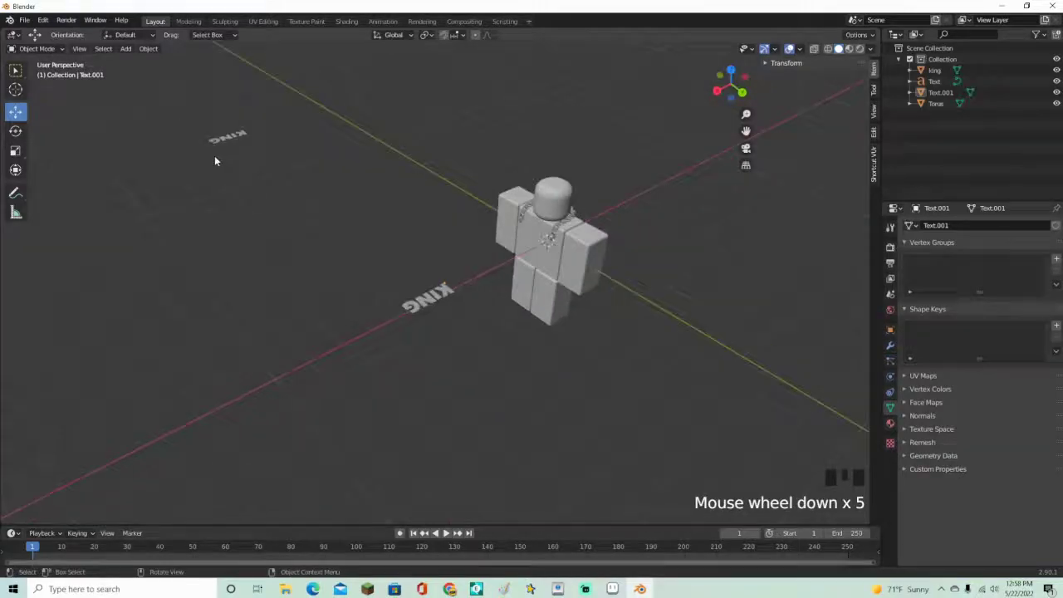
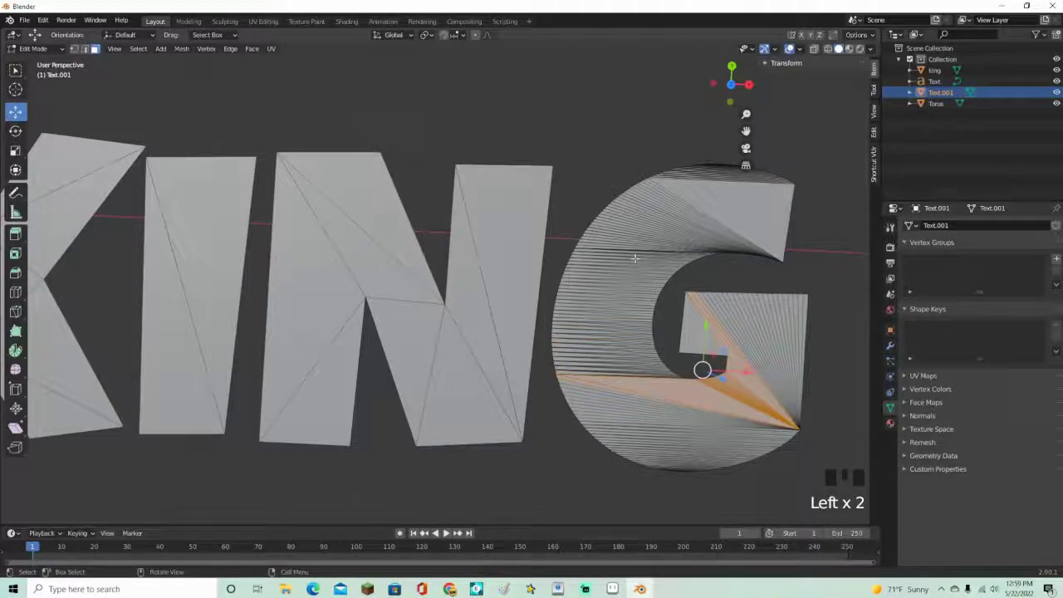
Line up a Right Orthographic edge-on view of the flat KING letter faces
{"action": "left_click", "coordinate": [794, 44]}
{"action": "left_click_drag", "start_coordinate": [801, 50], "coordinate": [800, 49]}
{"action": "scroll", "scroll_direction": "down", "scroll_amount": 3}
{"action": "key", "text": "a"}
{"action": "left_click_drag", "start_coordinate": [793, 45], "coordinate": [794, 45]}
{"action": "scroll", "scroll_direction": "up", "scroll_amount": 3}
{"action": "middle_click", "coordinate": [794, 45]}
{"action": "scroll", "scroll_direction": "down", "scroll_amount": 3}
{"action": "left_click_drag", "start_coordinate": [793, 44], "coordinate": [794, 44]}
{"action": "left_click", "coordinate": [793, 45]}
Extrude the KING faces into thick 3D block letters and select every vertex
{"action": "key", "text": "e"}
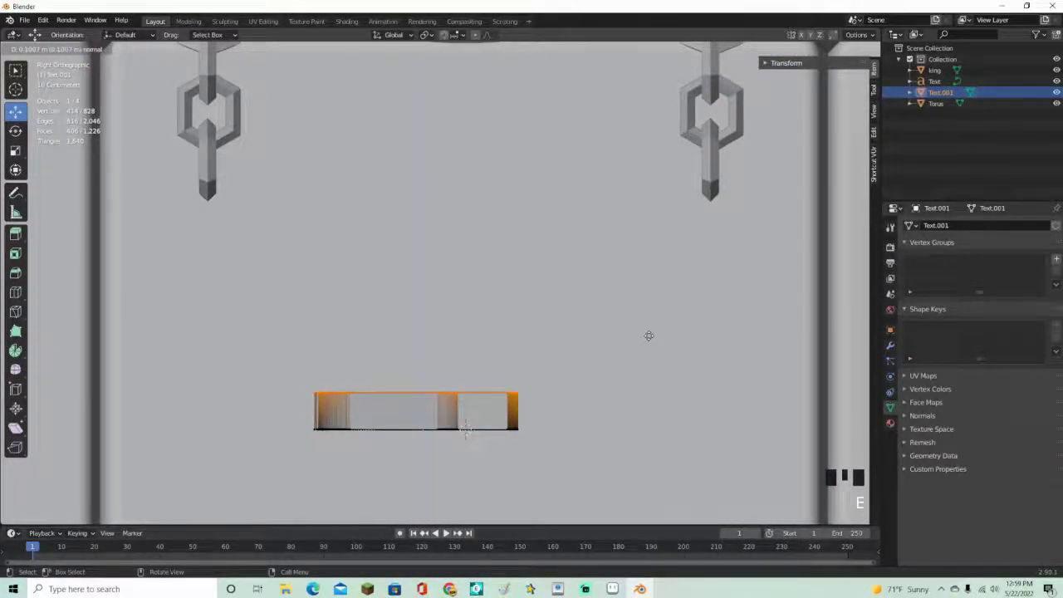
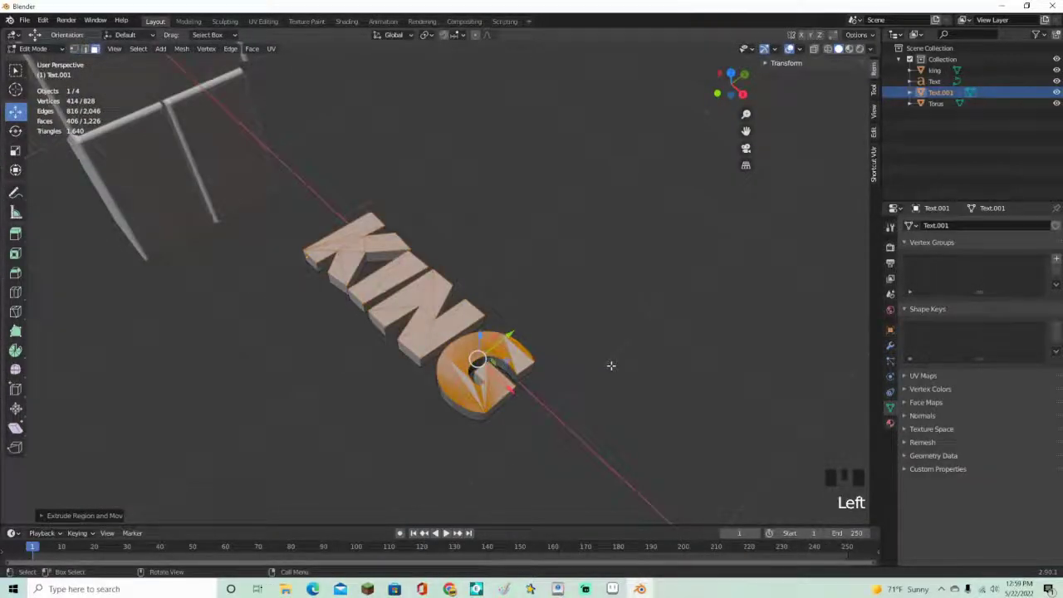
{"action": "key", "text": "a"}
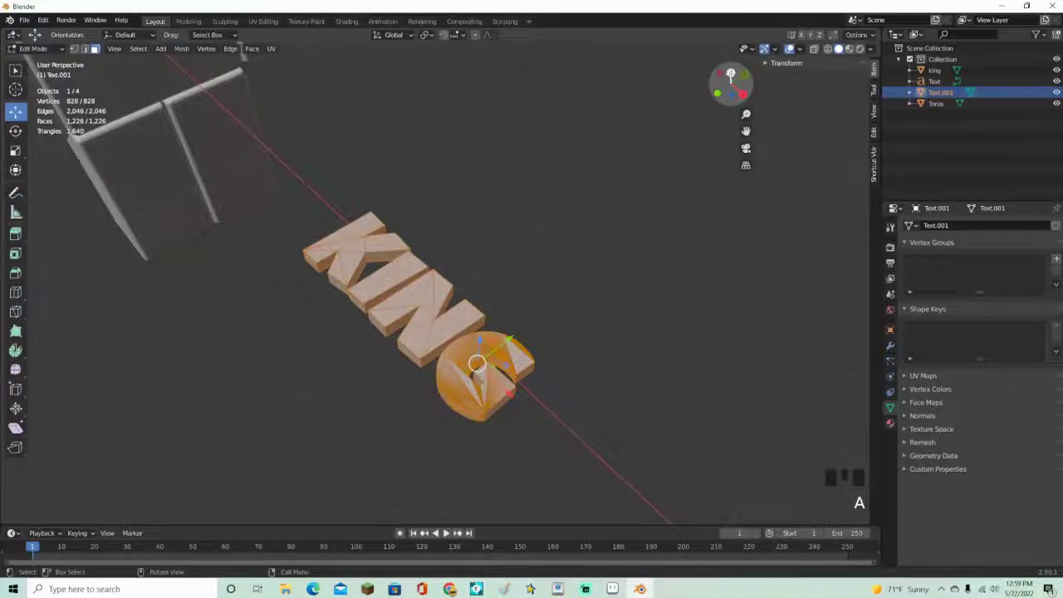
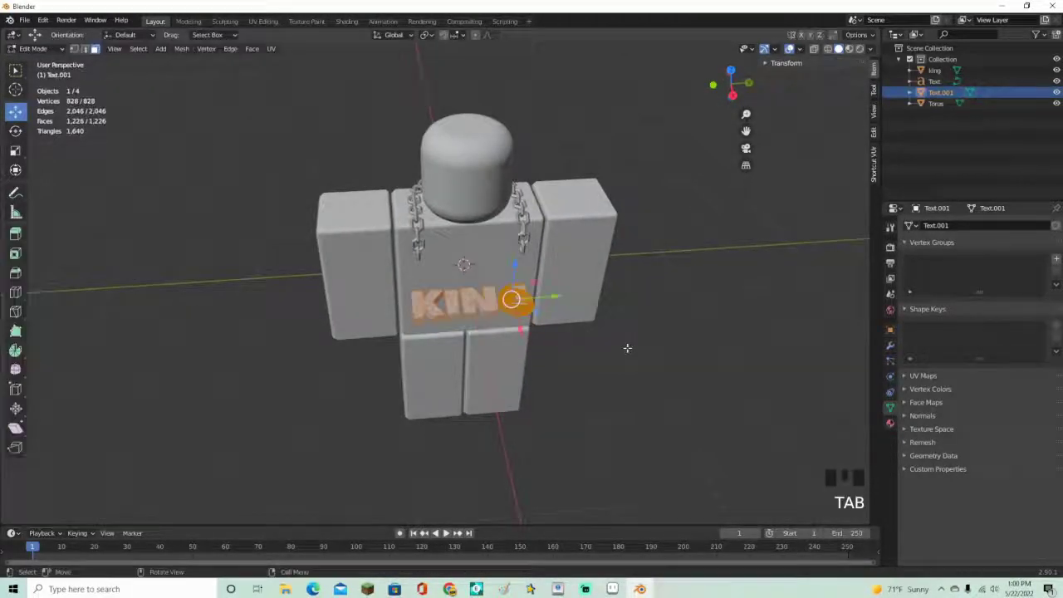
Rotate the KING letters upright, then scale and place them on the chest between the chain ends
{"action": "key", "text": "r"}
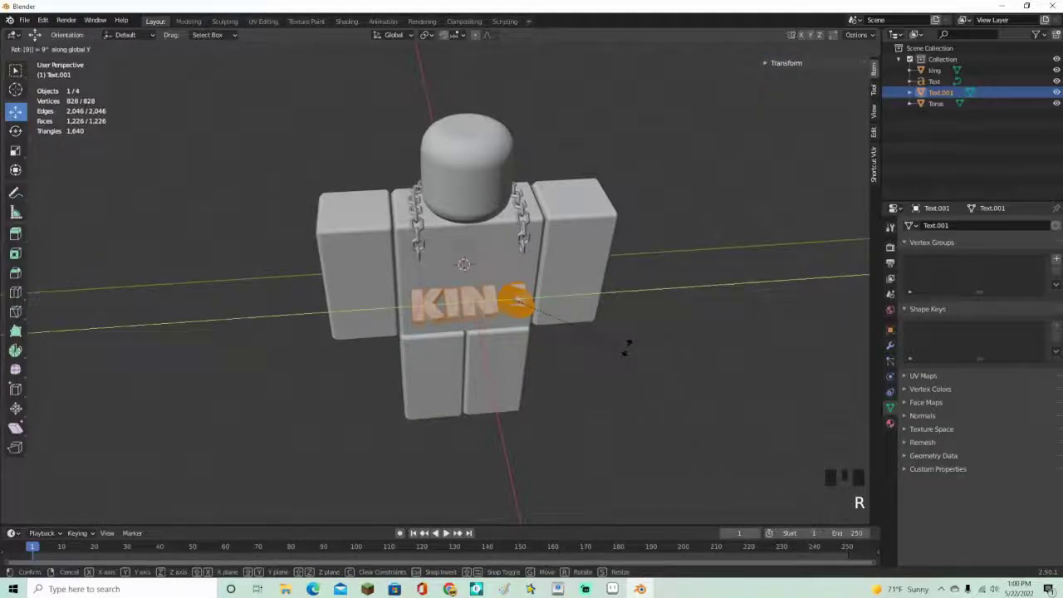
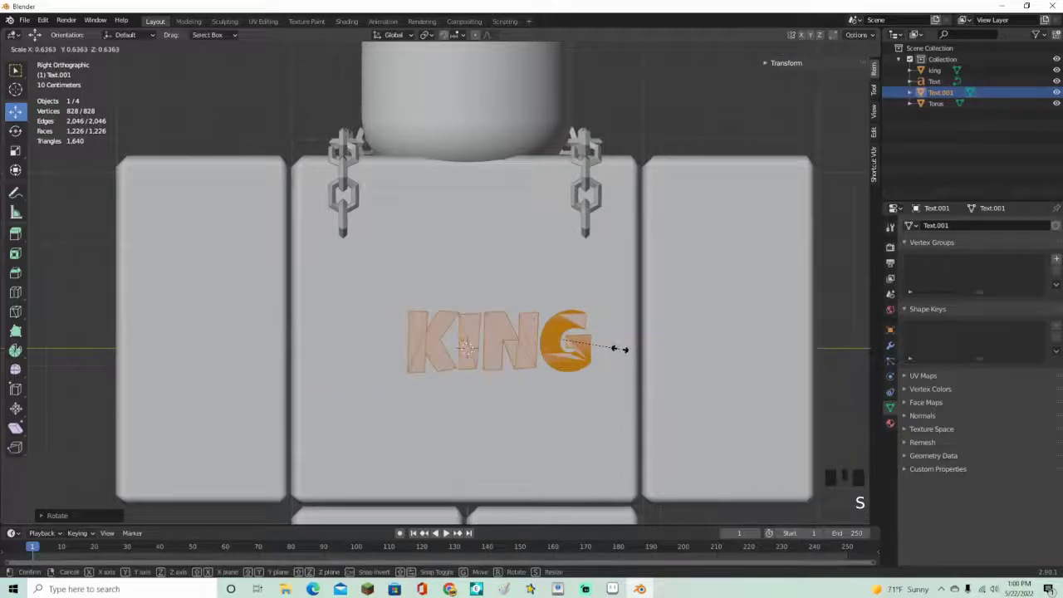
{"action": "key", "text": "g"}
{"action": "key", "text": "s"}
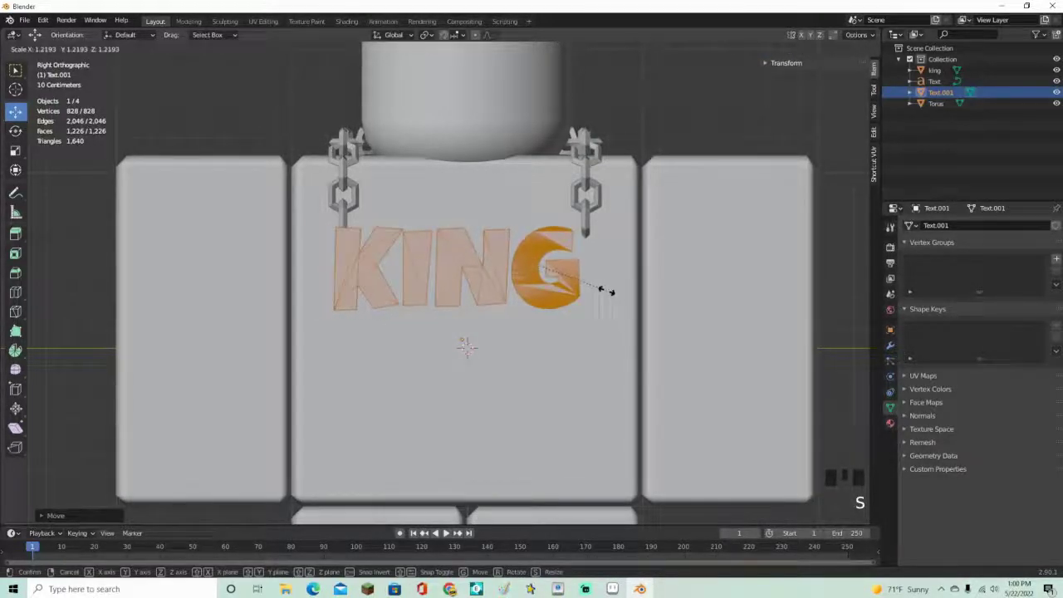
{"action": "key", "text": "g"}
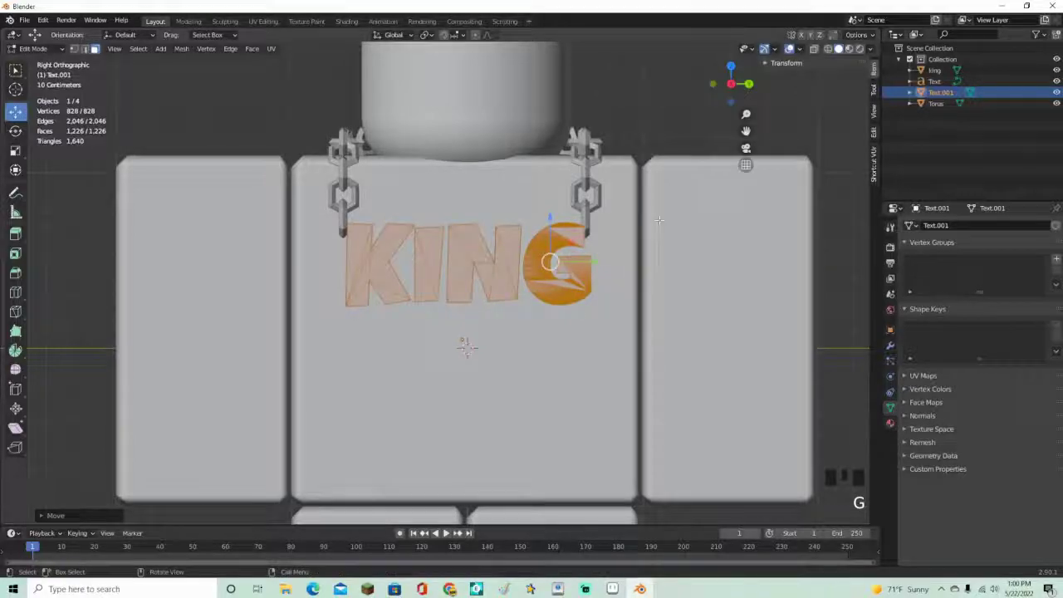
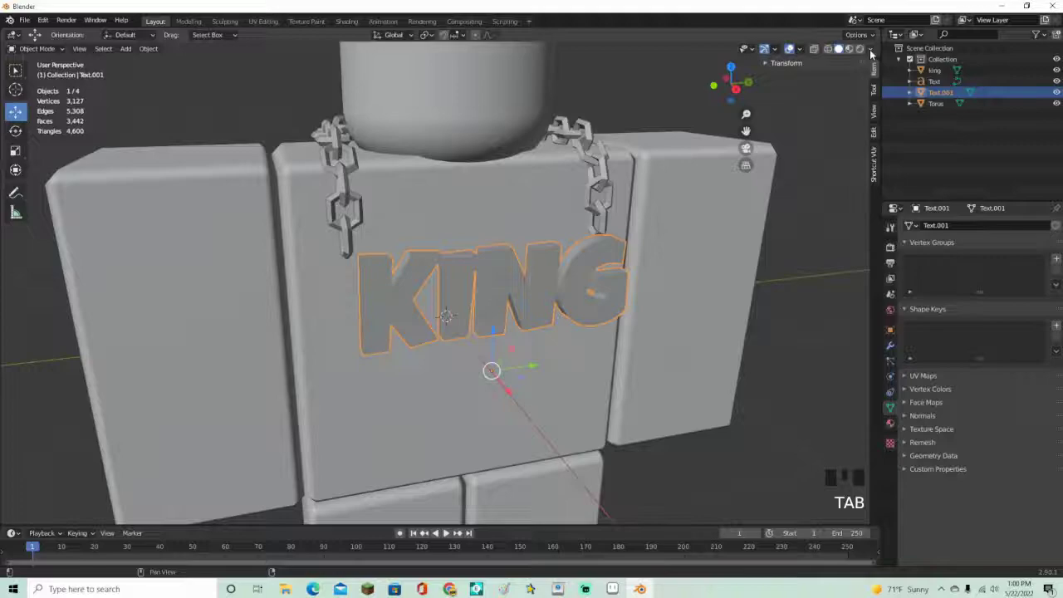
Enable Shadow and Cavity in the viewport shading options
{"action": "left_click_drag", "start_coordinate": [874, 52], "coordinate": [871, 291]}
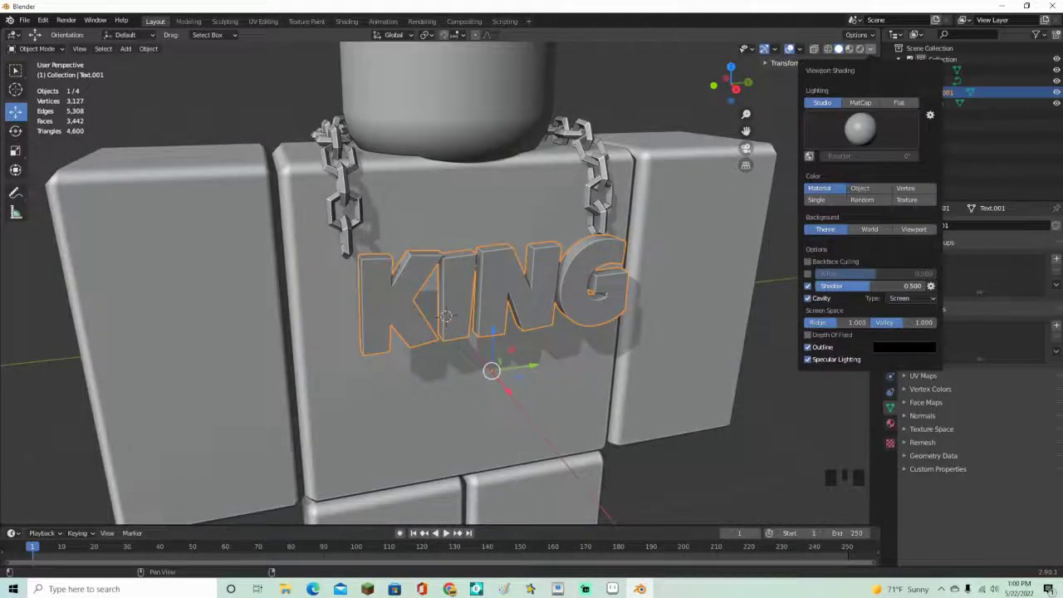
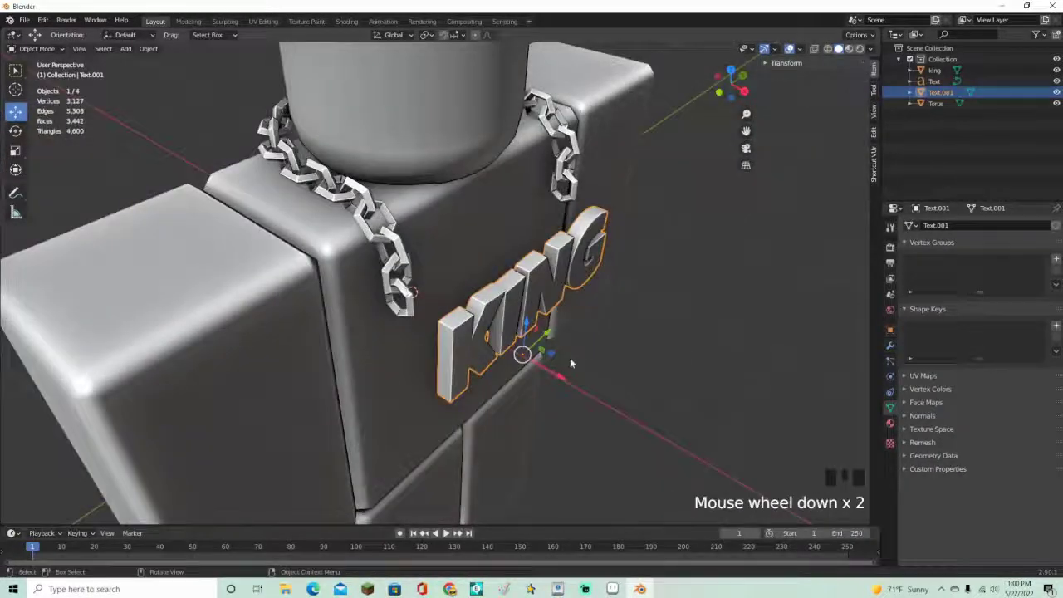
{"action": "left_click", "coordinate": [555, 372]}
{"action": "scroll", "scroll_direction": "up", "scroll_amount": 3}
{"action": "left_click_drag", "start_coordinate": [559, 322], "coordinate": [615, 116]}
{"action": "scroll", "scroll_direction": "up", "scroll_amount": 3}
From a side view, move the KING pendant slightly forward of the torso surface along Y
{"action": "left_click_drag", "start_coordinate": [580, 119], "coordinate": [730, 88]}
{"action": "left_click", "coordinate": [730, 87]}
{"action": "left_click_drag", "start_coordinate": [670, 202], "coordinate": [606, 226]}
{"action": "scroll", "scroll_direction": "up", "scroll_amount": 3}
{"action": "left_click", "coordinate": [536, 390]}
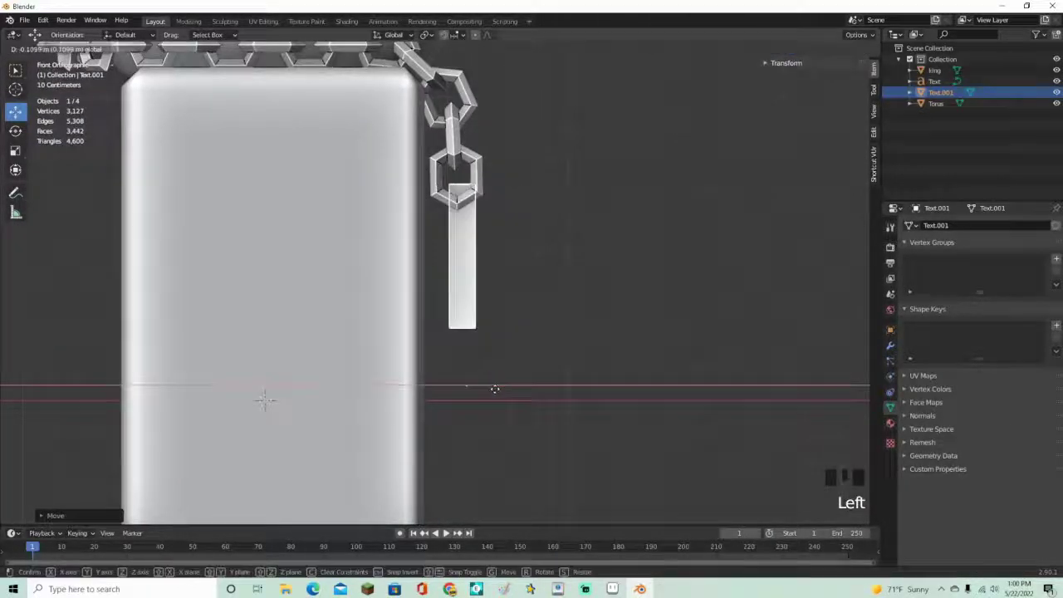
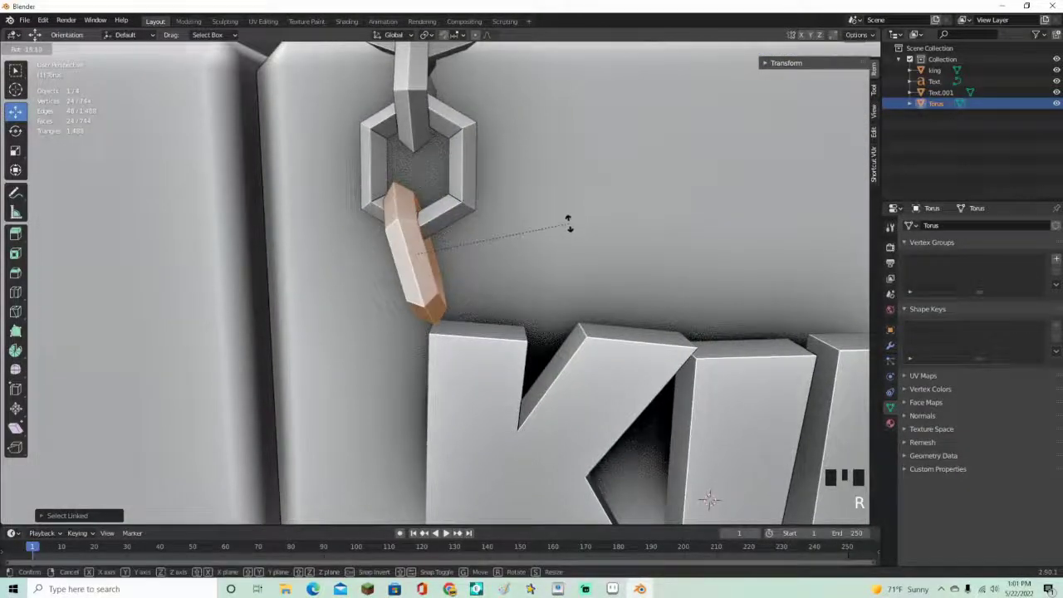
Select the bottom hexagonal chain links and rotate them to hang straight down onto the K and G
{"action": "key", "text": "g"}
{"action": "key", "text": "l"}
{"action": "key", "text": "r"}
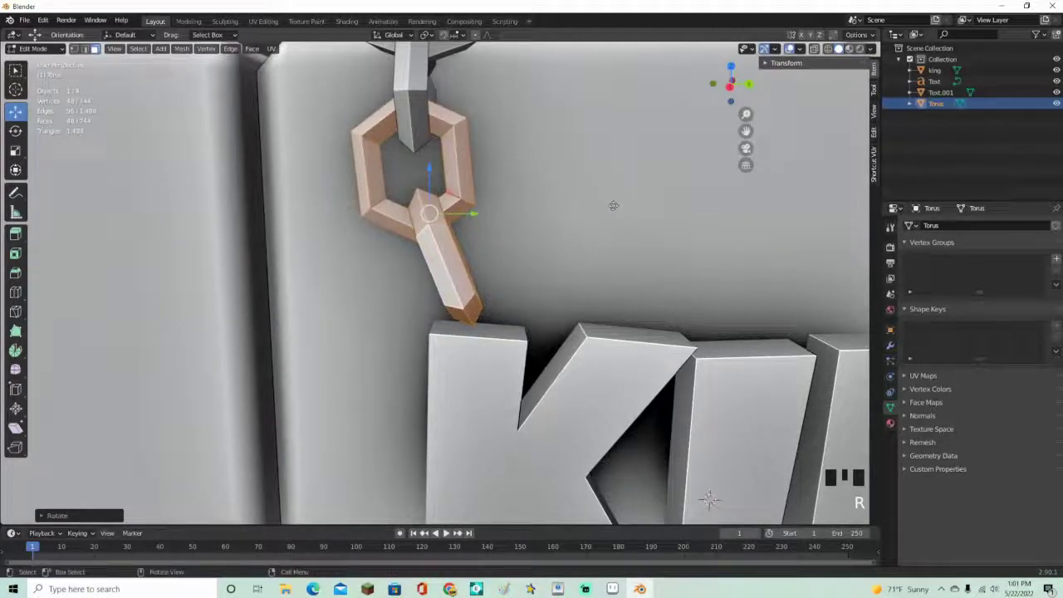
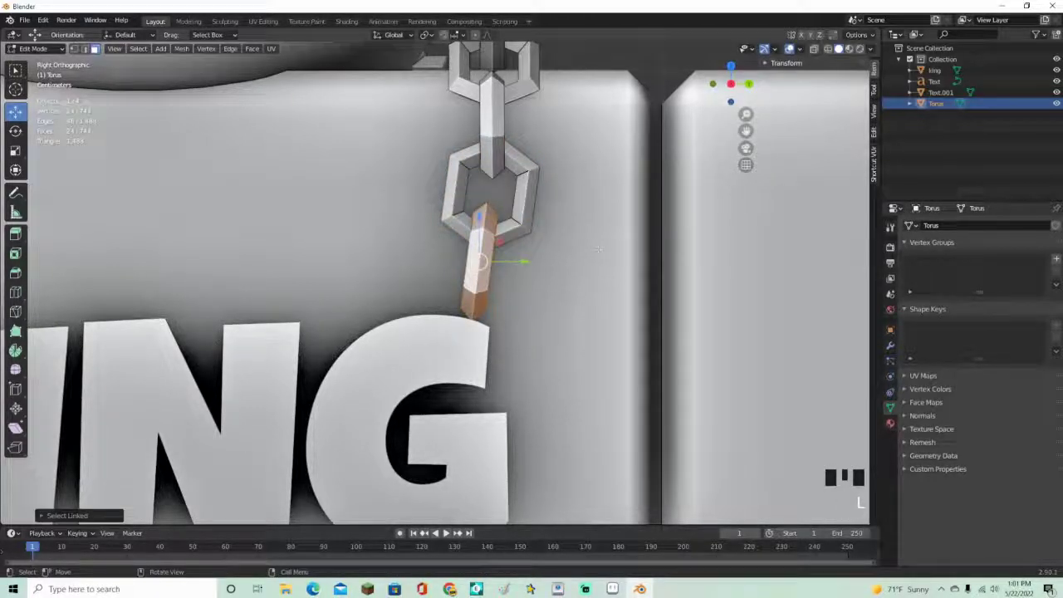
{"action": "key", "text": "r"}
Leave chain editing and return to a front view with nothing selected
{"action": "key", "text": "g"}
{"action": "key", "text": "Tab"}
{"action": "left_click", "coordinate": [659, 61]}
{"action": "scroll", "scroll_direction": "down", "scroll_amount": 3}
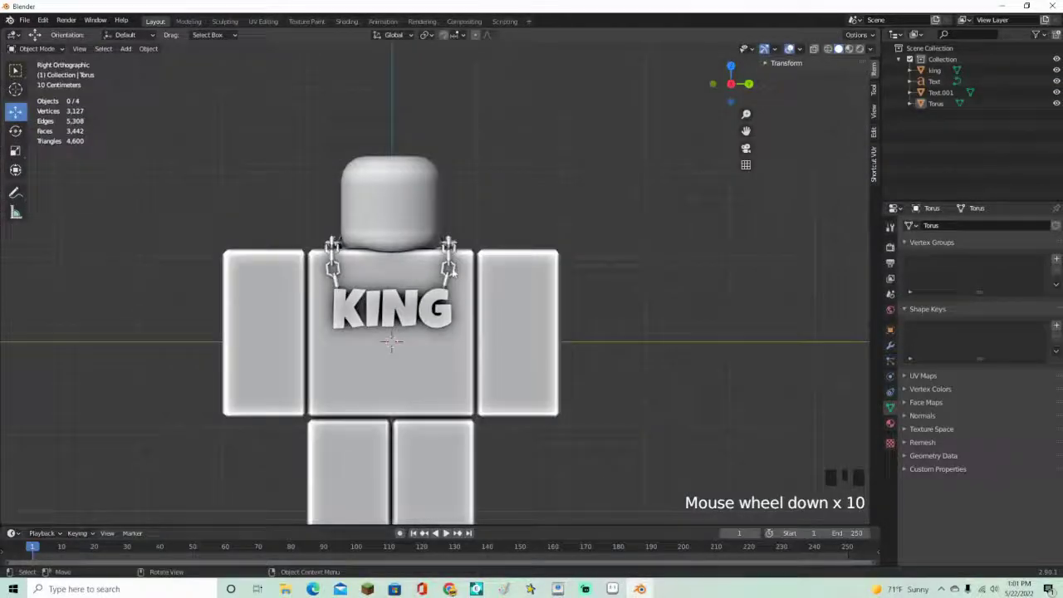
Select the KING letter mesh and enter Edit Mode with its front faces selected
{"action": "left_click_drag", "start_coordinate": [457, 278], "coordinate": [539, 299]}
{"action": "scroll", "scroll_direction": "up", "scroll_amount": 3}
{"action": "middle_click", "coordinate": [452, 261]}
{"action": "scroll", "scroll_direction": "up", "scroll_amount": 3}
{"action": "middle_click", "coordinate": [501, 279]}
{"action": "left_click", "coordinate": [474, 253]}
{"action": "key", "text": "Tab"}
{"action": "scroll", "scroll_direction": "up", "scroll_amount": 3}
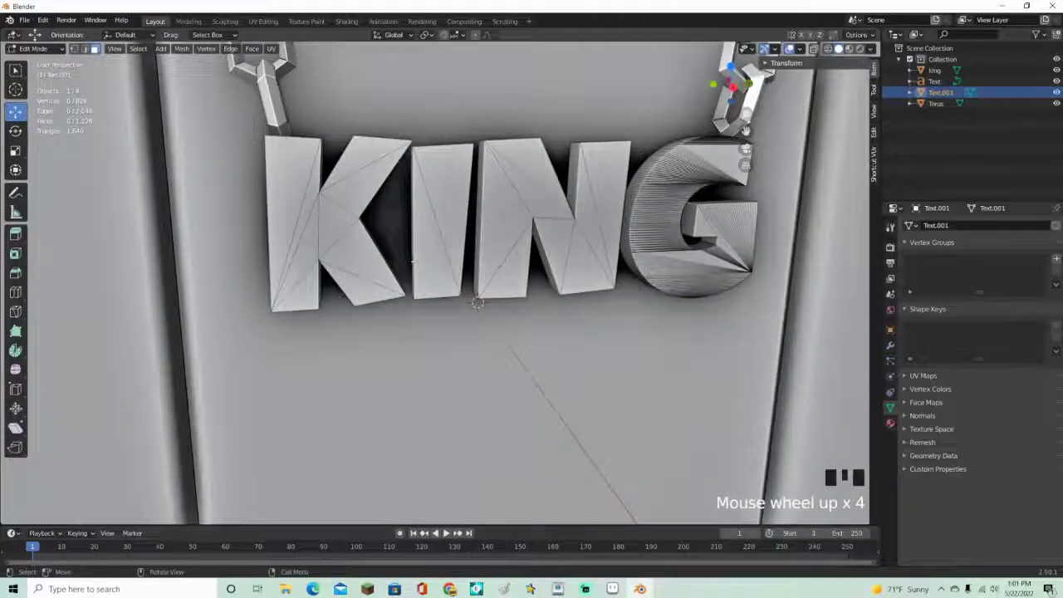
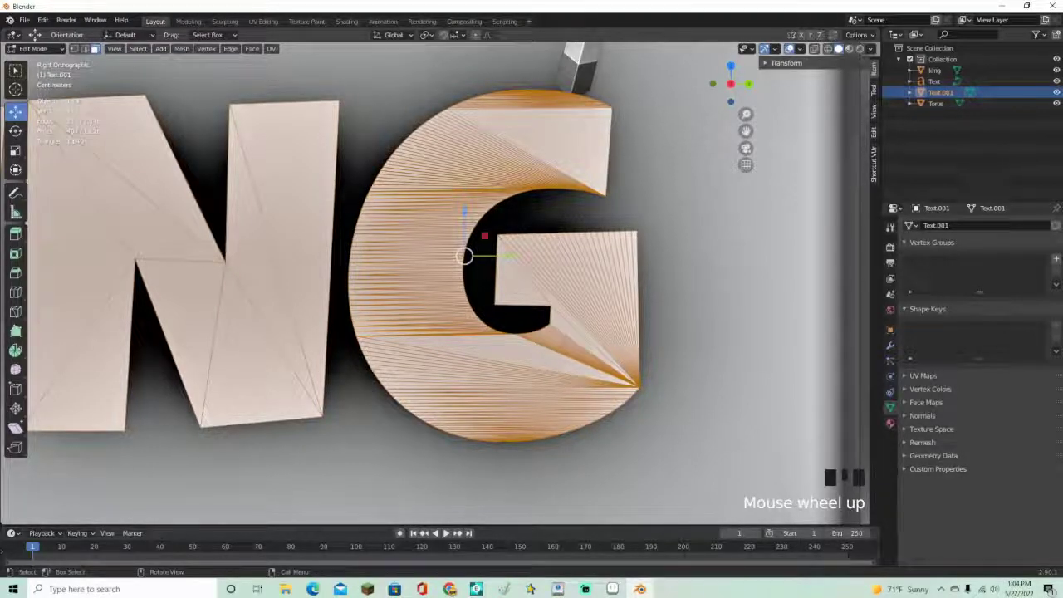
Inset the letters' front faces and push the centres inward along the normal, leaving a rim
{"action": "scroll", "scroll_direction": "down", "scroll_amount": 3}
{"action": "scroll", "scroll_direction": "up", "scroll_amount": 3}
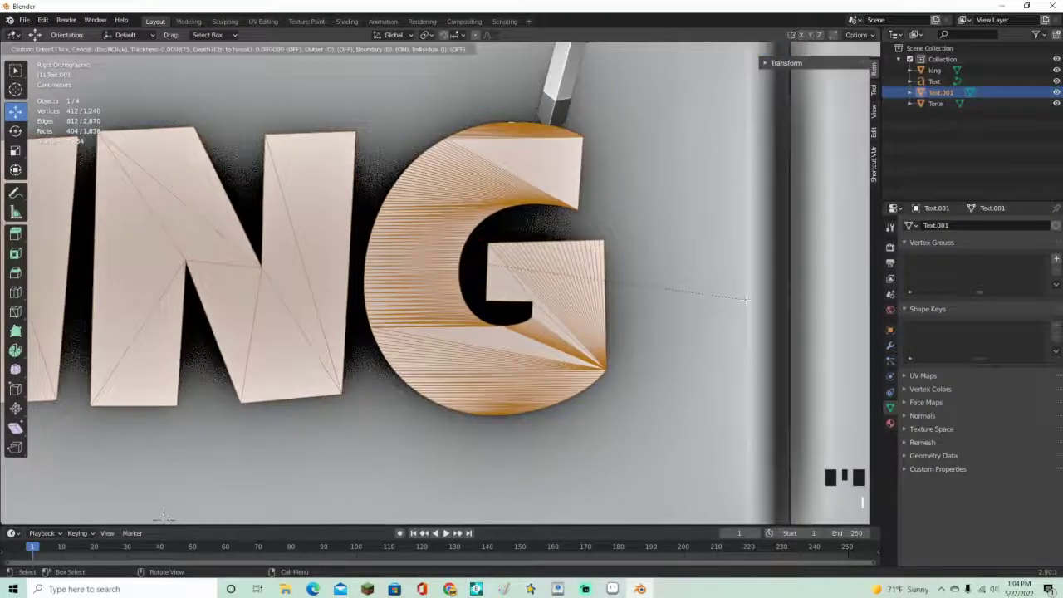
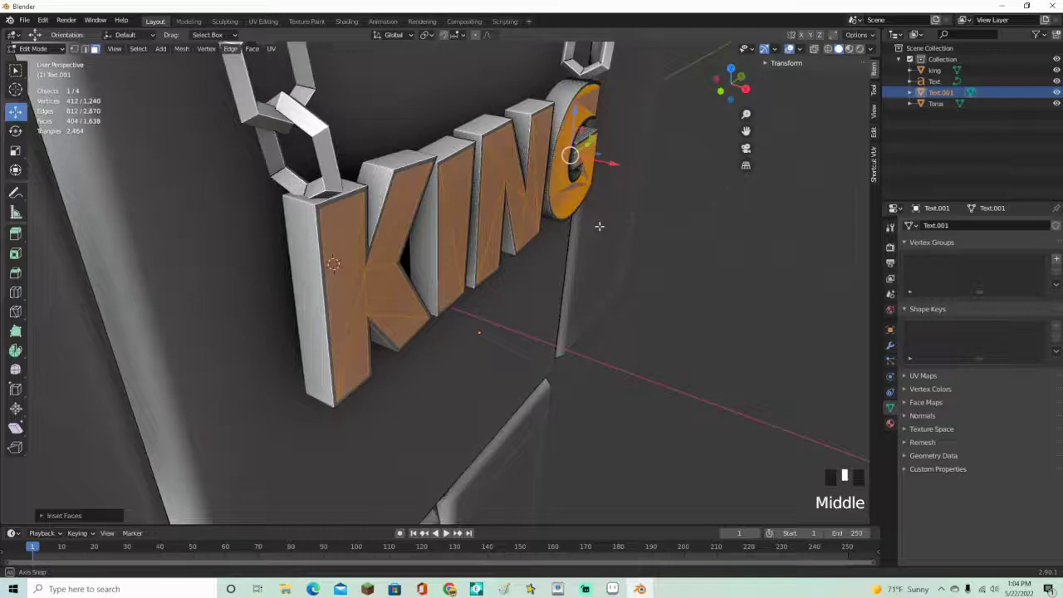
{"action": "scroll", "scroll_direction": "up", "scroll_amount": 3}
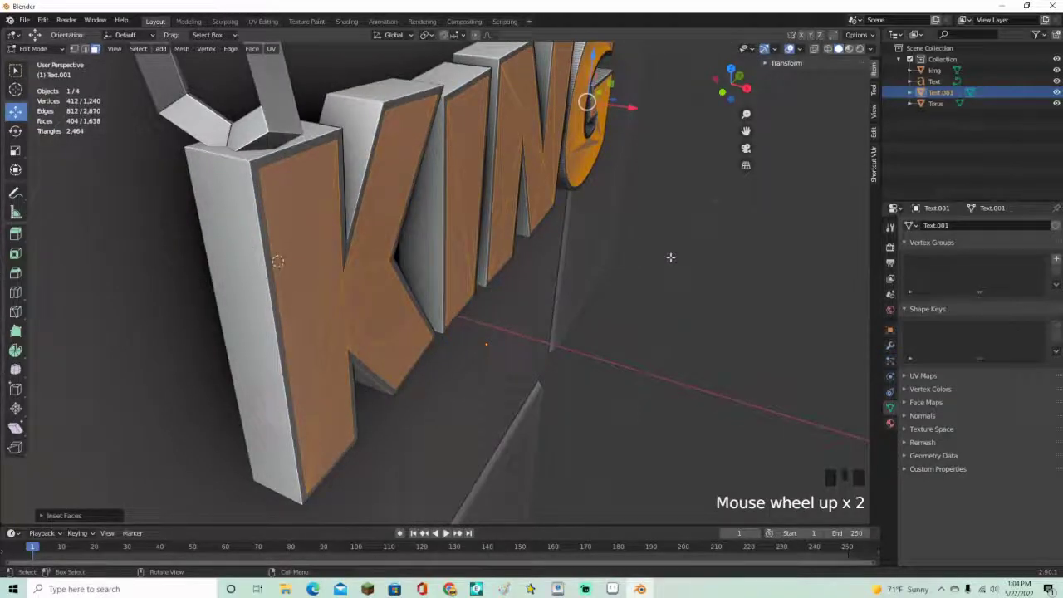
{"action": "scroll", "scroll_direction": "down", "scroll_amount": 3}
{"action": "key", "text": "e"}
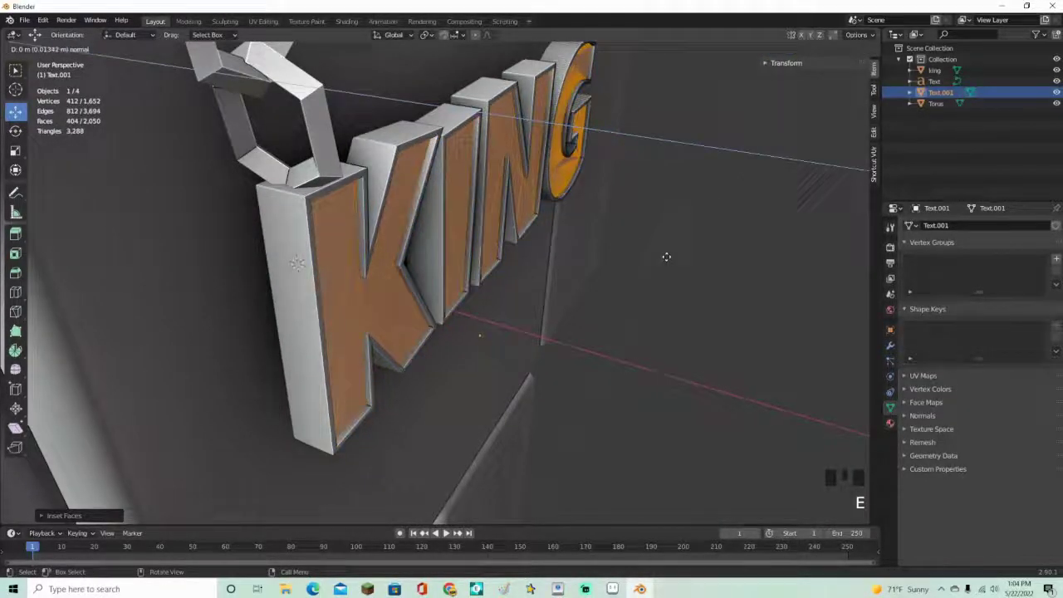
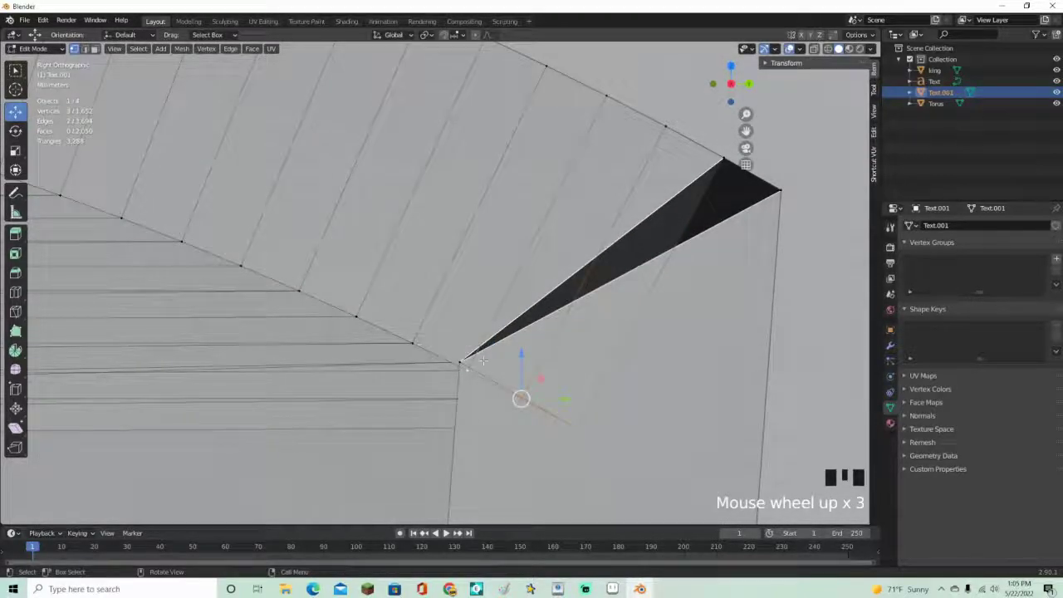
Scale the G's stray vertices together and move them to seal the sliver gap
{"action": "key", "text": "s"}
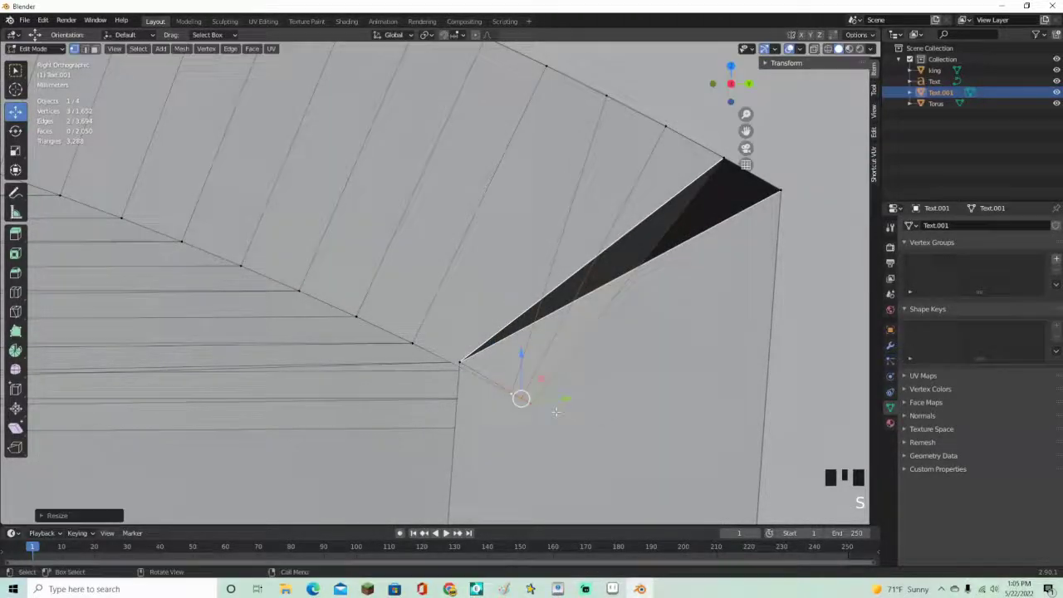
{"action": "key", "text": "g"}
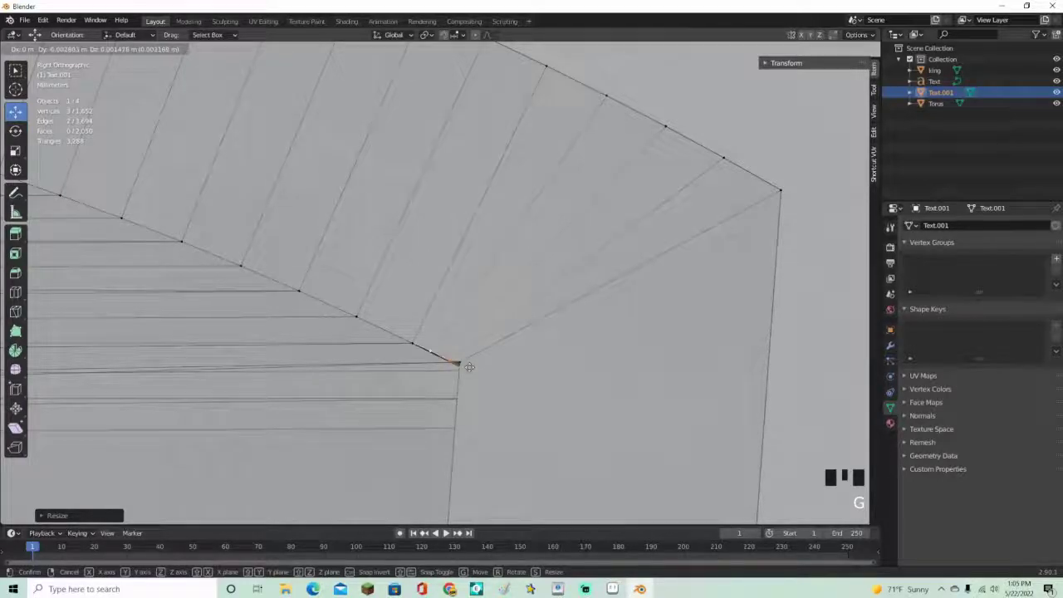
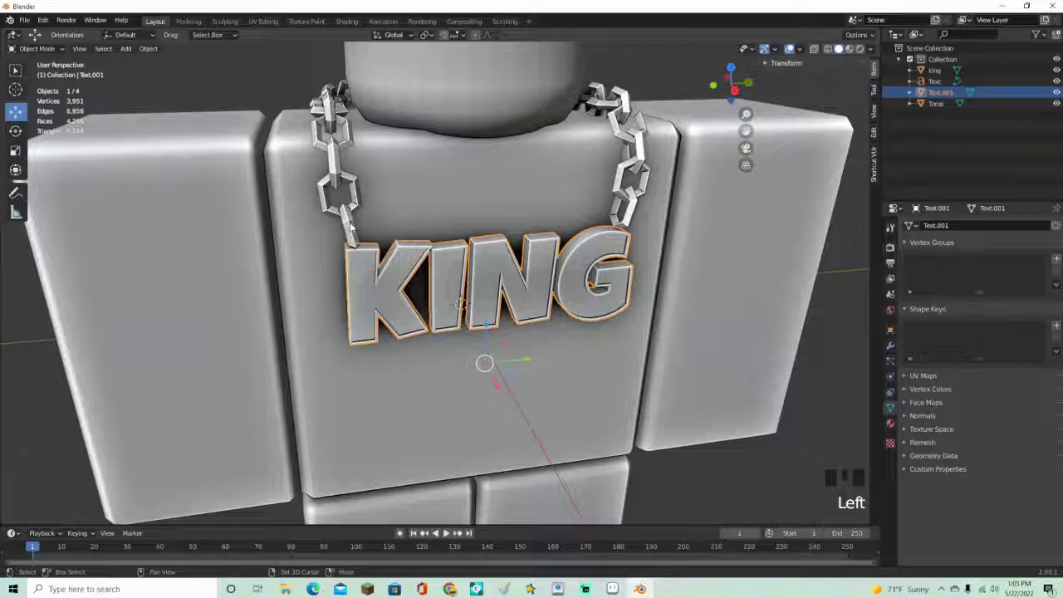
Select the chain with the KING letters and join them into one necklace object
{"action": "left_click", "coordinate": [353, 225]}
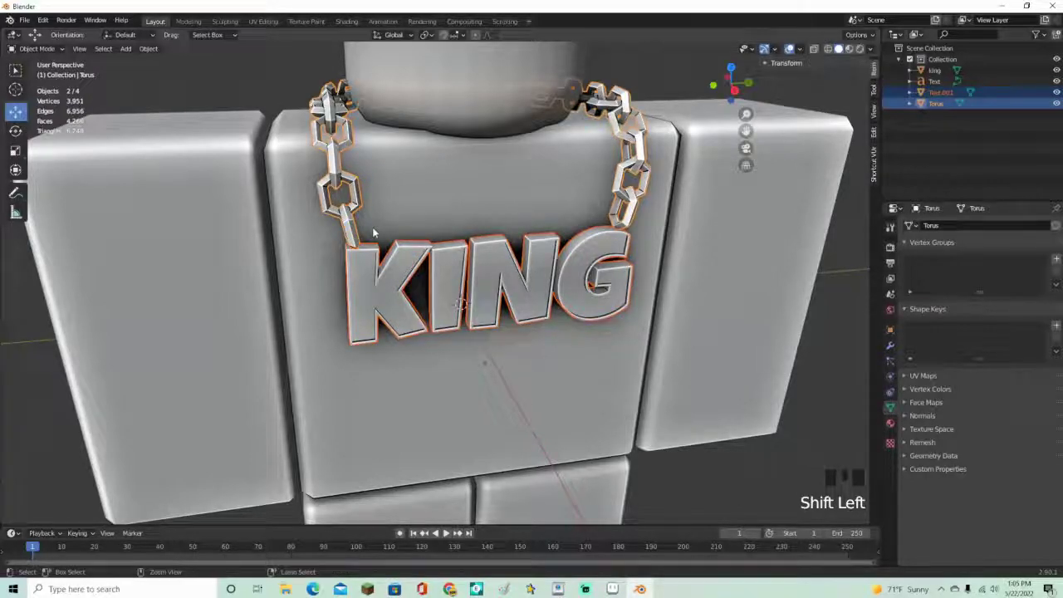
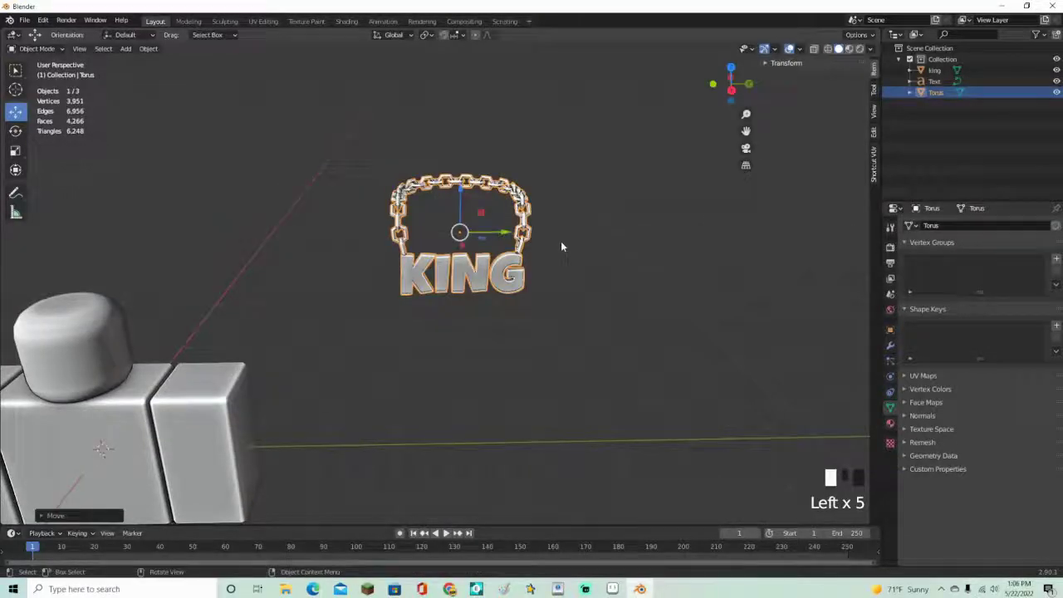
{"action": "scroll", "scroll_direction": "up", "scroll_amount": 3}
{"action": "left_click_drag", "start_coordinate": [557, 260], "coordinate": [591, 255]}
{"action": "scroll", "scroll_direction": "up", "scroll_amount": 3}
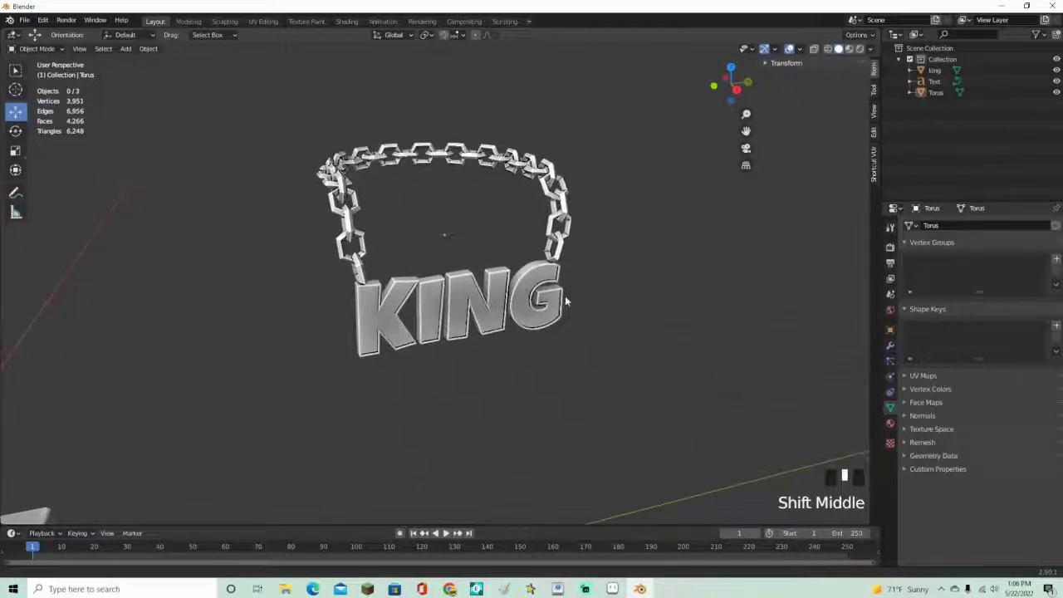